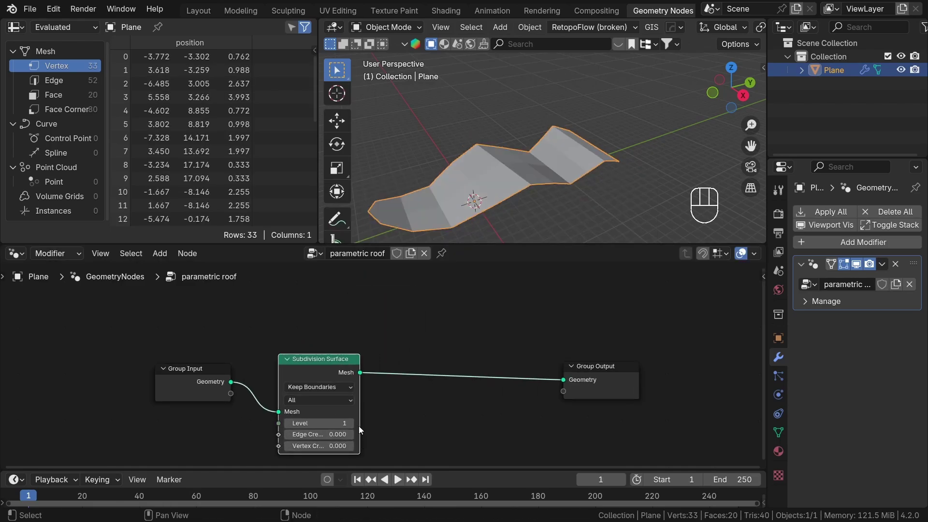
Raise Subdivision Surface to level 2 and insert a Set Position node offsetting along normals scaled 0.220
{"action": "left_click", "coordinate": [352, 425]}
{"action": "left_click", "coordinate": [352, 425]}
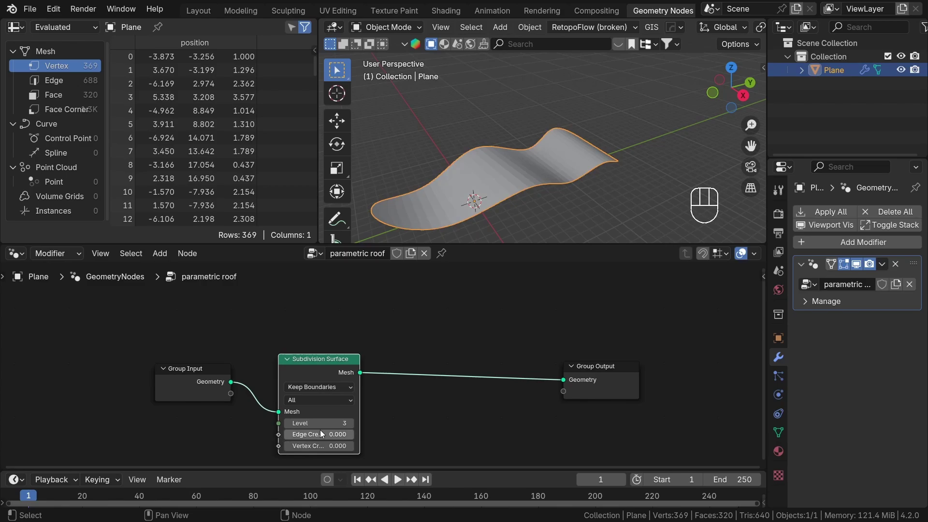
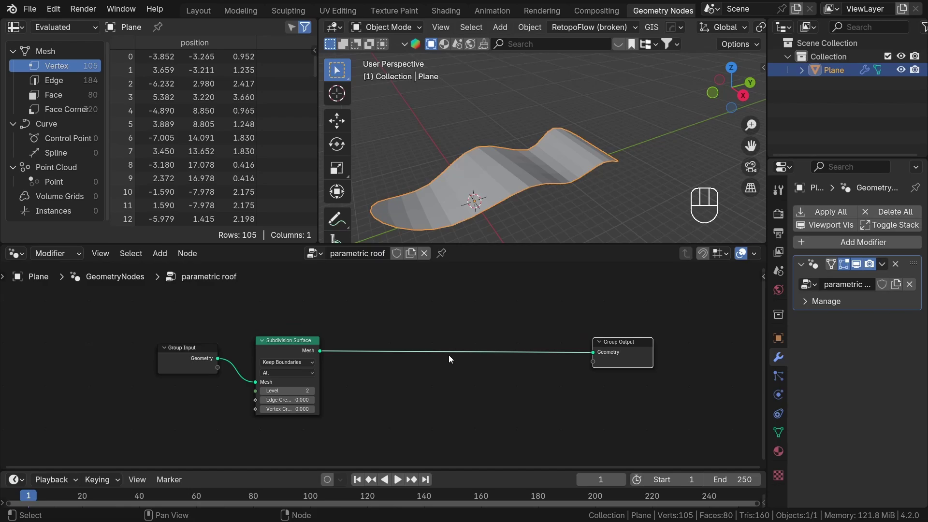
{"action": "left_click", "coordinate": [439, 288]}
{"action": "key", "text": "shift+a"}
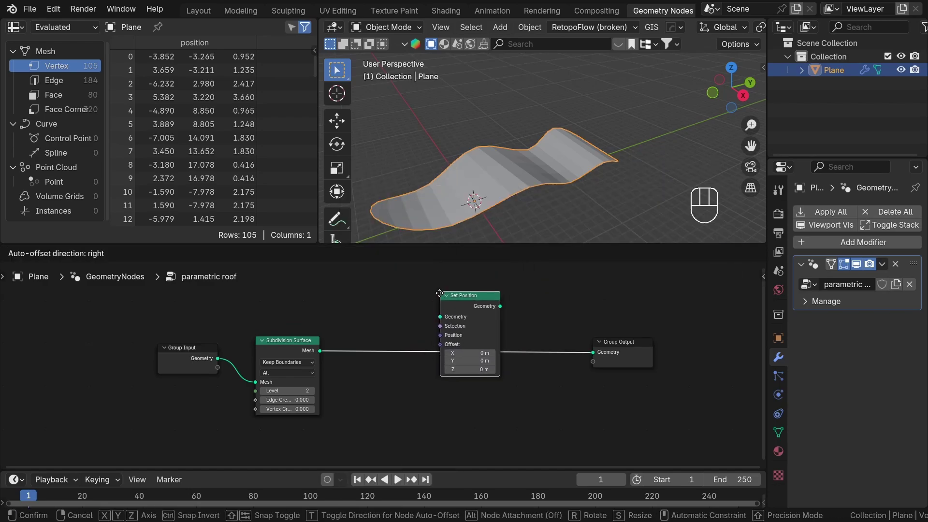
{"action": "left_click_drag", "start_coordinate": [423, 329], "coordinate": [410, 349]}
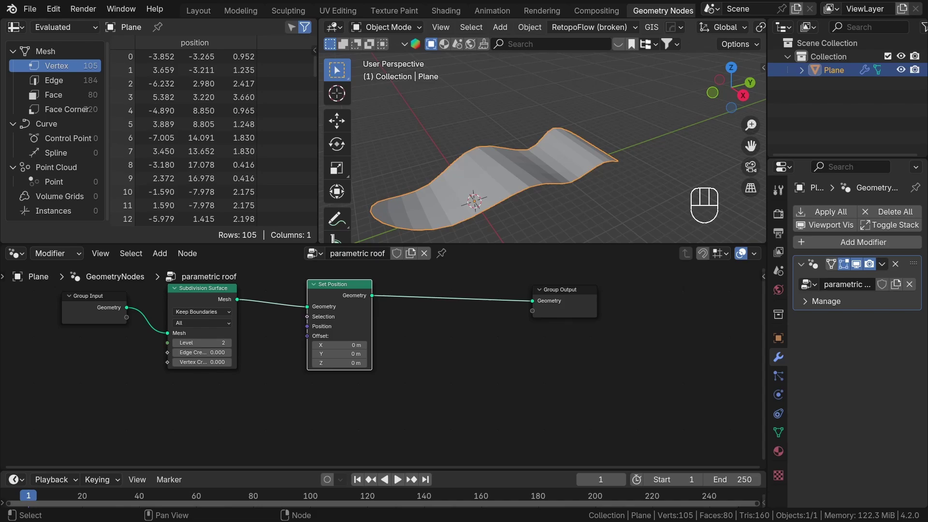
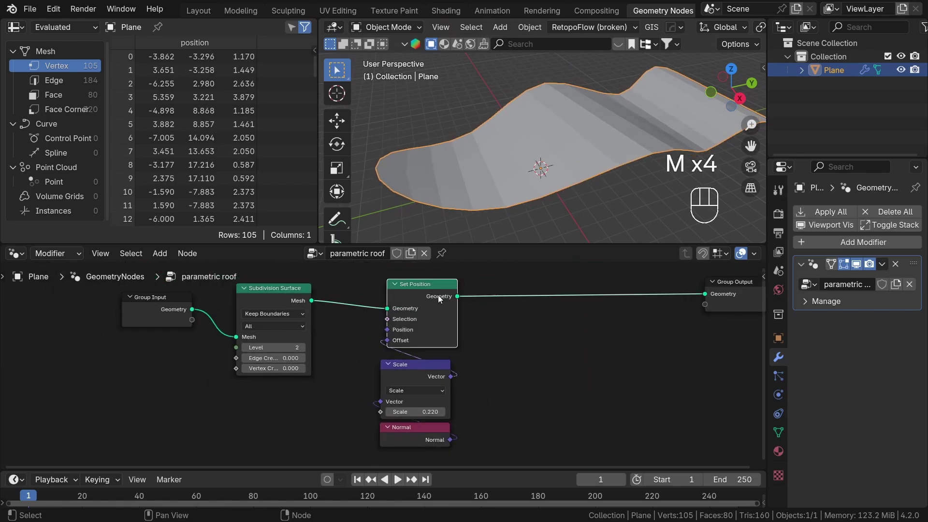
Add a 0.220 Value node driving the normal Scale and an Individual Extrude Mesh's Offset Scale
{"action": "left_click", "coordinate": [498, 331]}
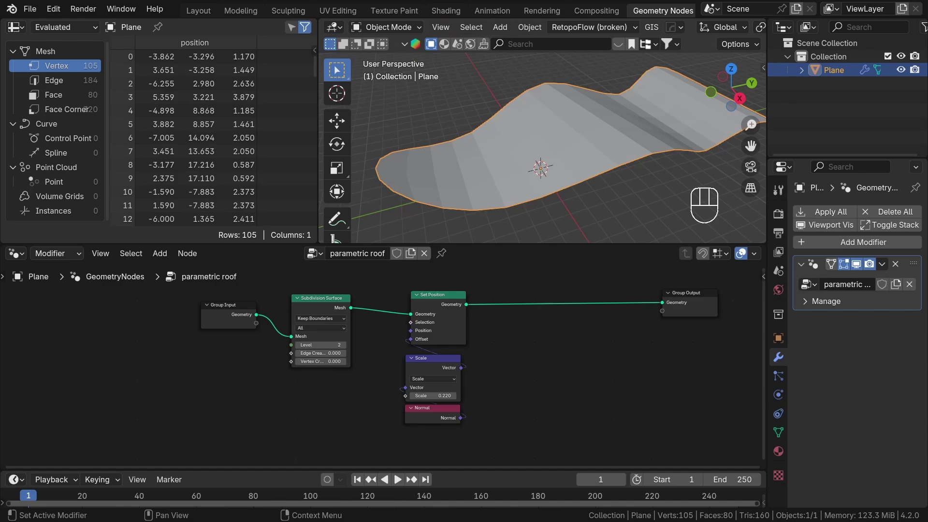
{"action": "middle_click", "coordinate": [480, 351]}
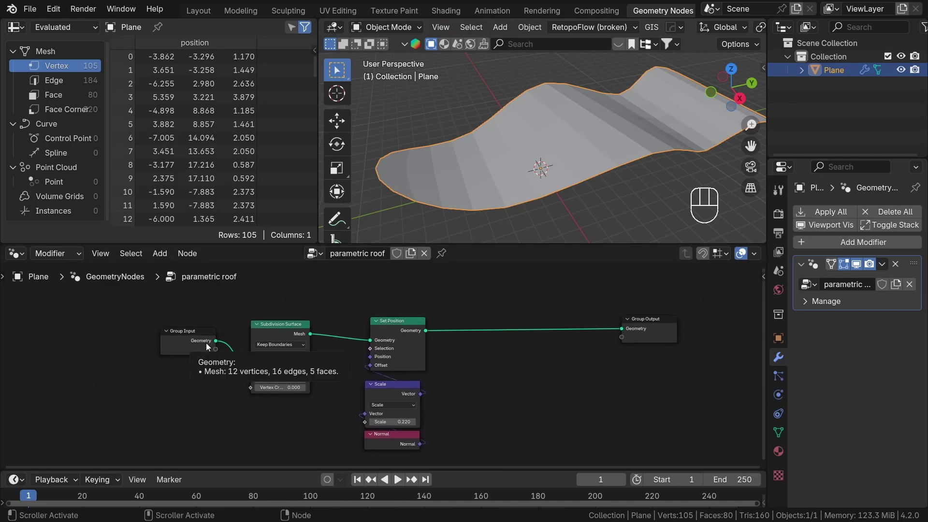
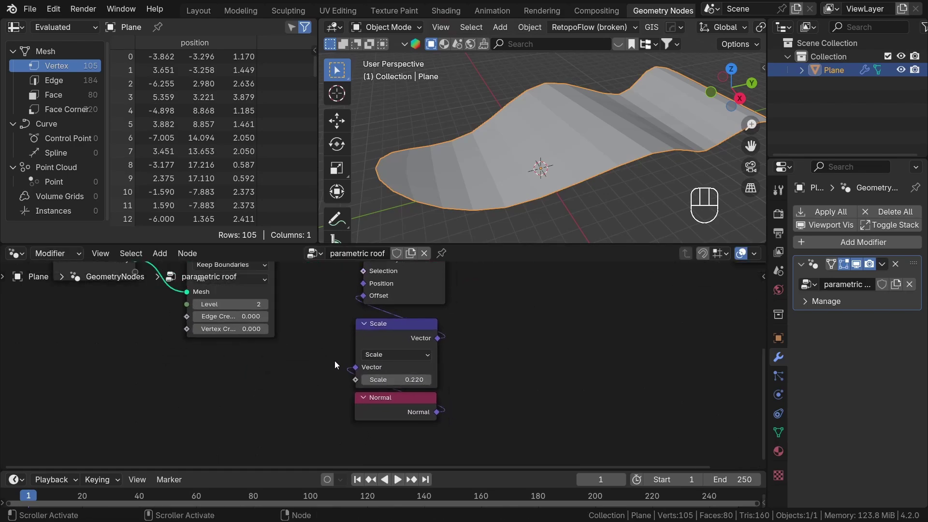
{"action": "key", "text": "shift+a"}
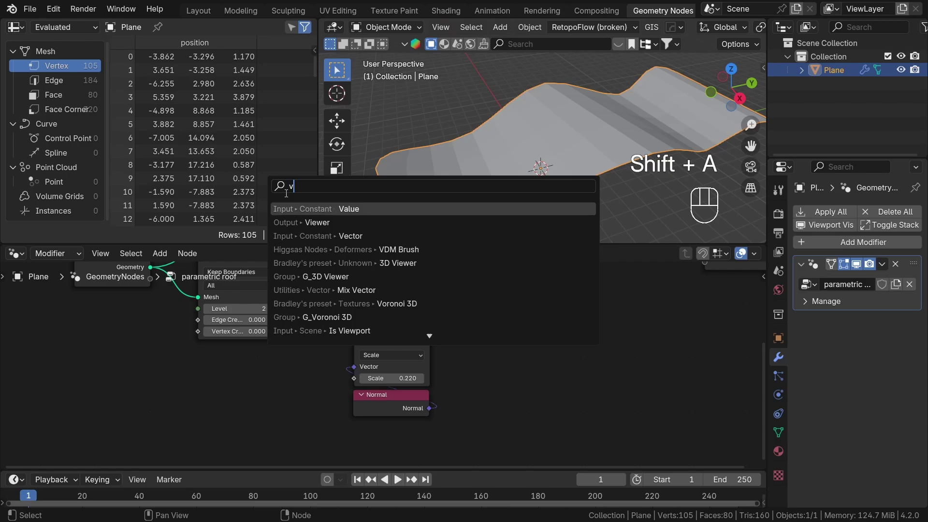
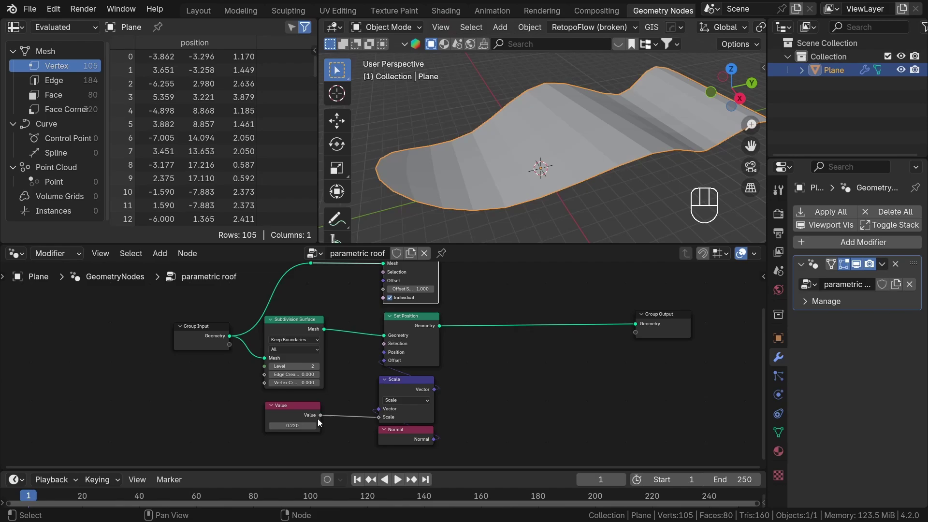
{"action": "left_click_drag", "start_coordinate": [324, 414], "coordinate": [389, 299]}
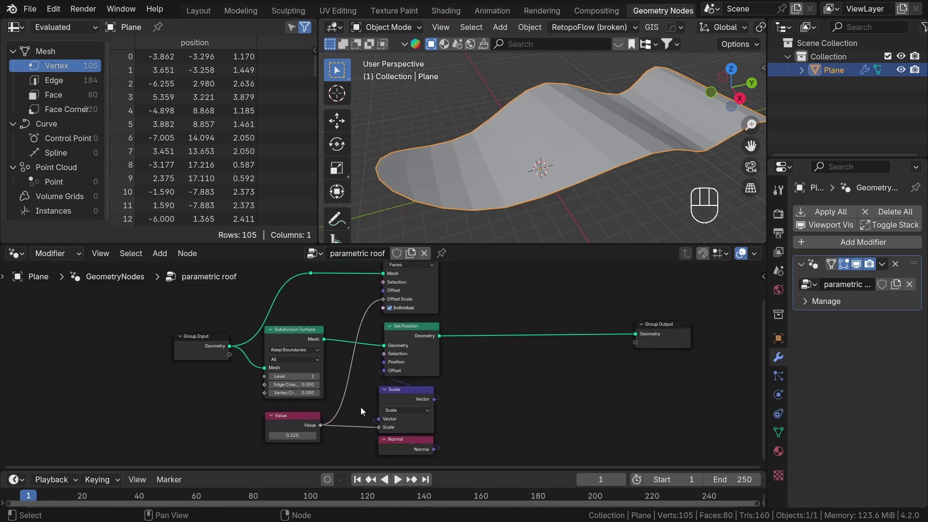
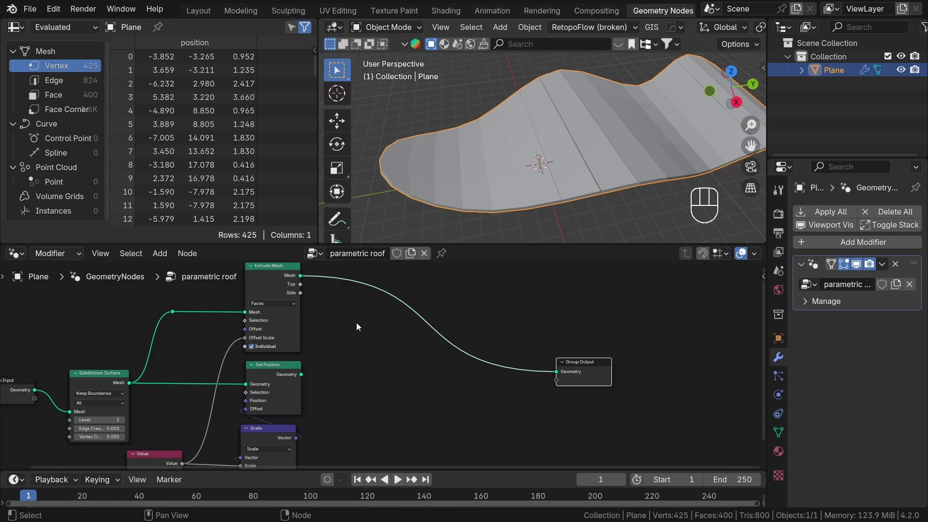
Insert Scale Elements after Extrude Mesh, restricted to the Top faces, with Scale 0
{"action": "left_click_drag", "start_coordinate": [342, 360], "coordinate": [355, 347]}
{"action": "key", "text": "shift+a"}
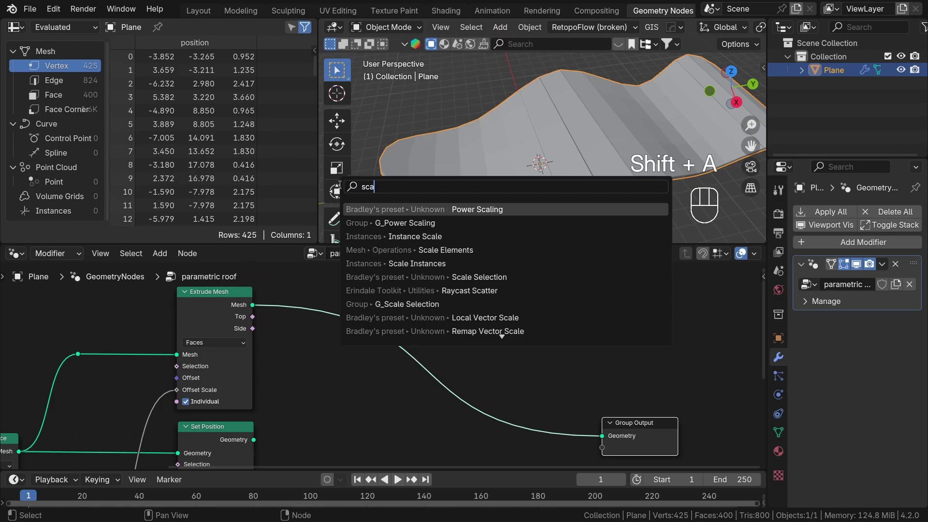
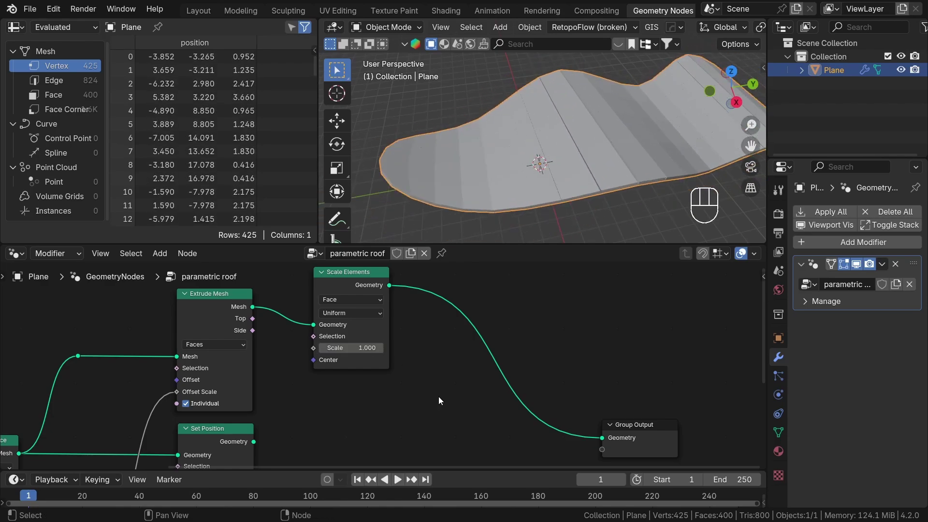
{"action": "left_click_drag", "start_coordinate": [374, 317], "coordinate": [376, 329]}
{"action": "left_click", "coordinate": [443, 396]}
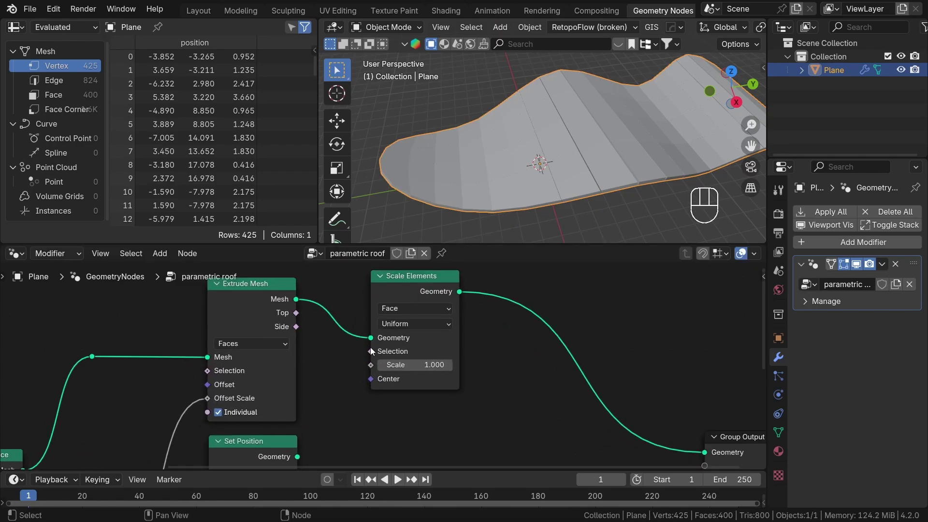
{"action": "left_click_drag", "start_coordinate": [527, 149], "coordinate": [539, 102]}
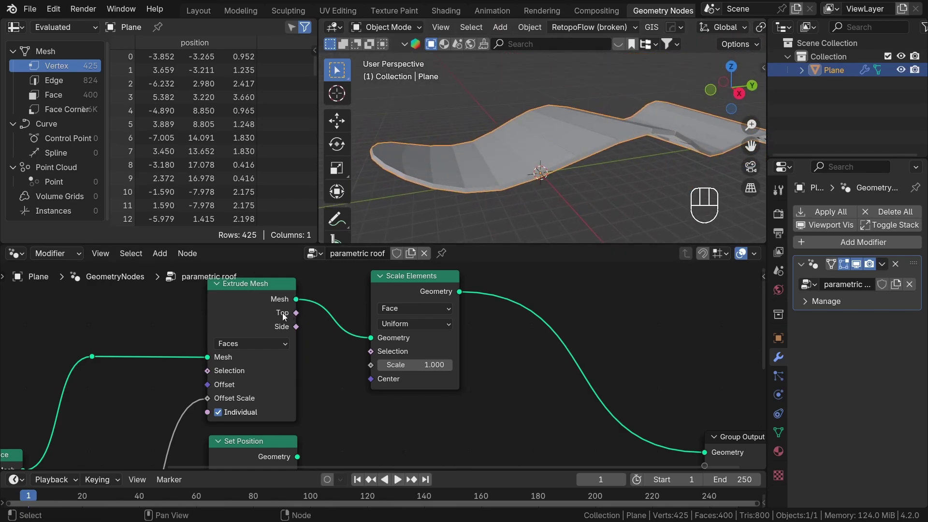
{"action": "left_click_drag", "start_coordinate": [316, 322], "coordinate": [372, 353]}
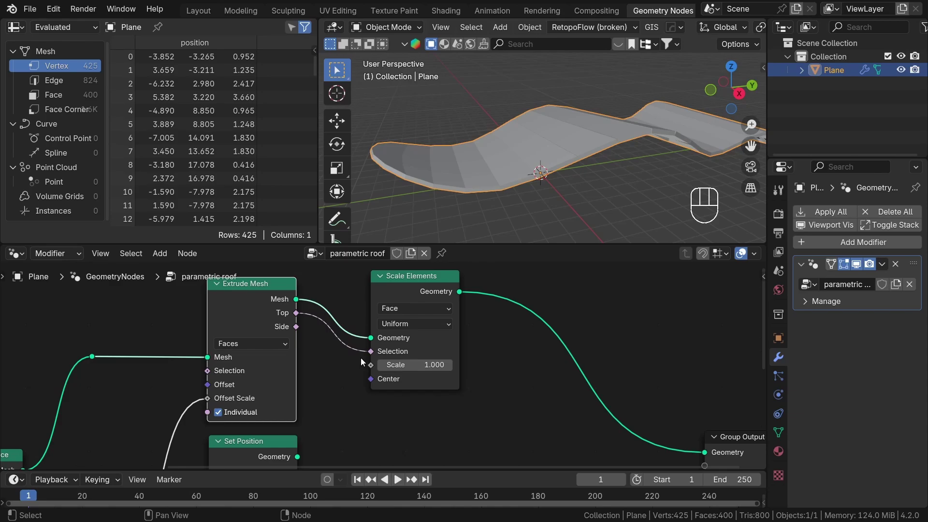
{"action": "left_click_drag", "start_coordinate": [497, 143], "coordinate": [498, 164]}
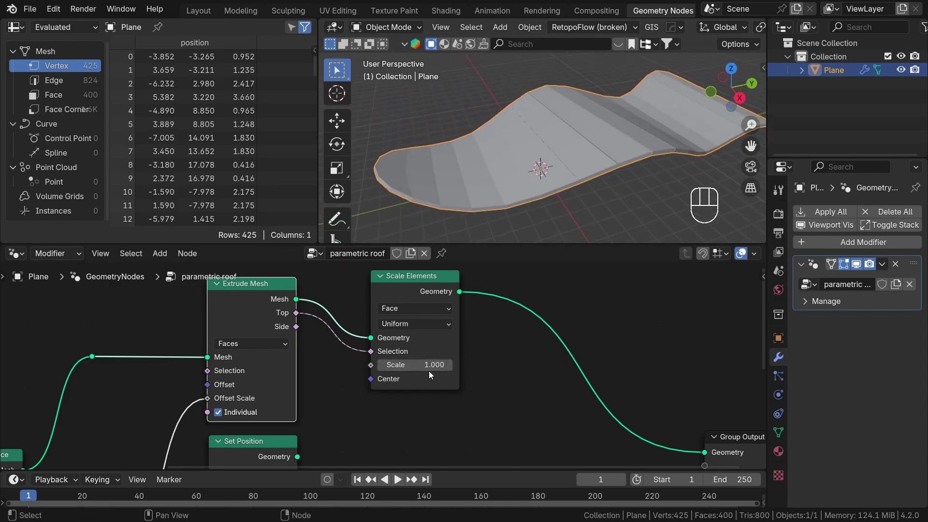
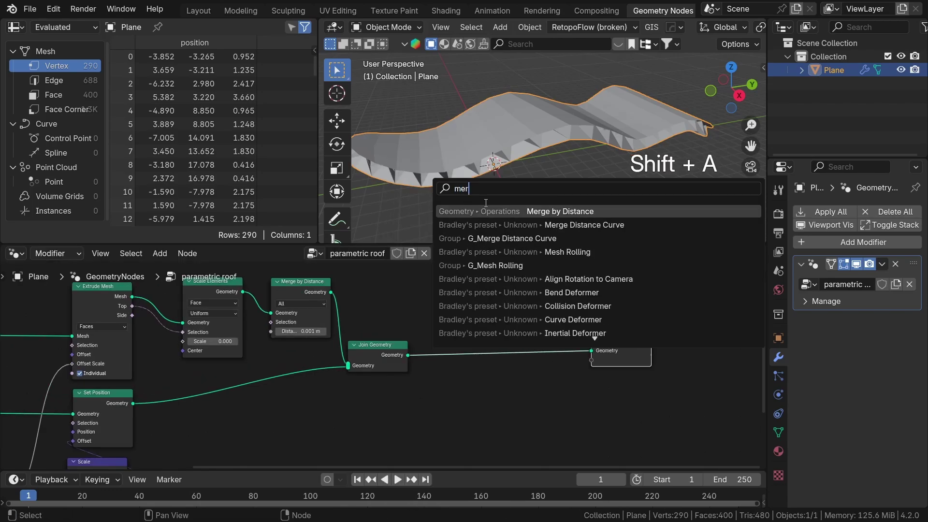
Add a second Merge by Distance before the Group Output and save the blend file
{"action": "left_click", "coordinate": [520, 413]}
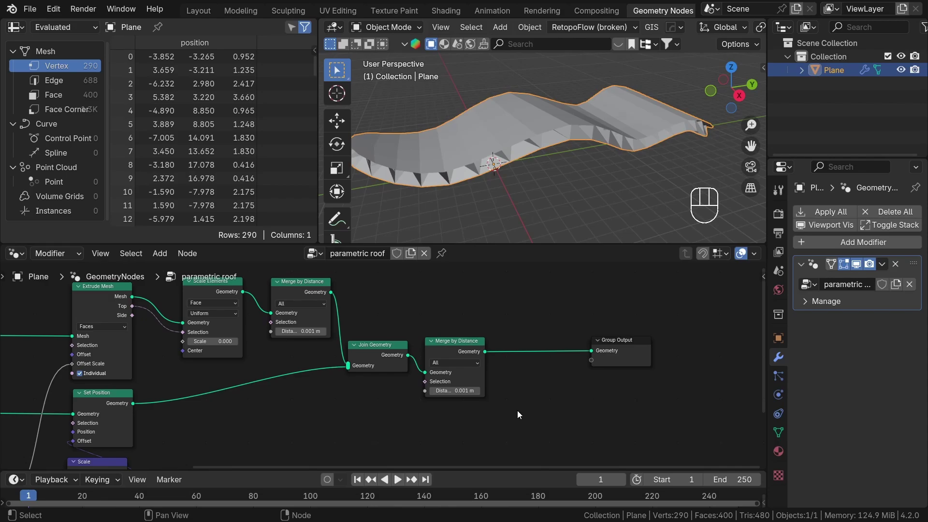
{"action": "middle_click", "coordinate": [489, 353]}
{"action": "key", "text": "ctrl+s"}
{"action": "left_click_drag", "start_coordinate": [565, 354], "coordinate": [612, 357]}
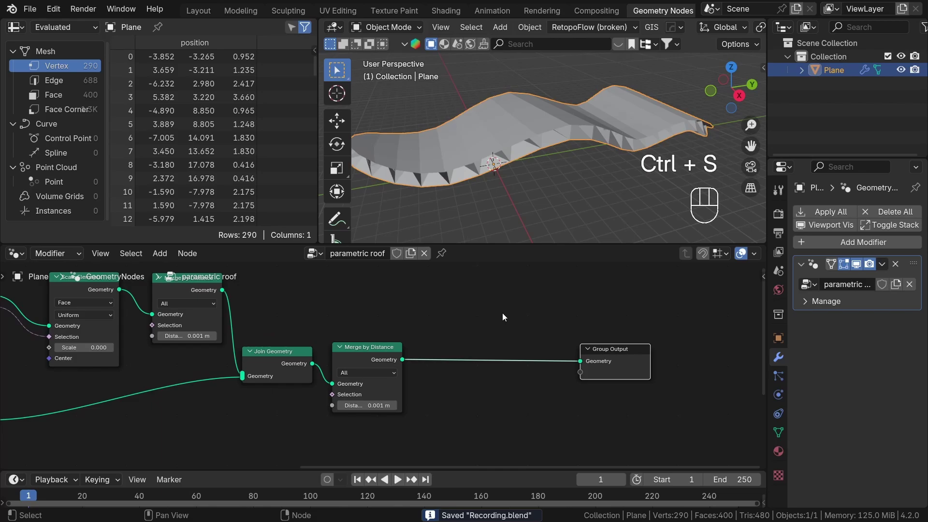
{"action": "middle_click", "coordinate": [431, 311]}
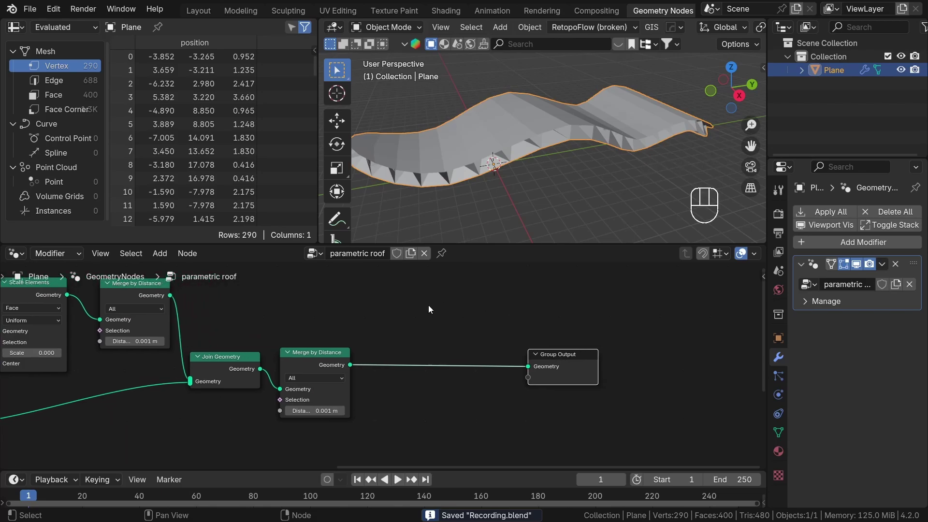
Insert a Mesh to Curve node converting the merged roof edges before the output
{"action": "key", "text": "shift+a"}
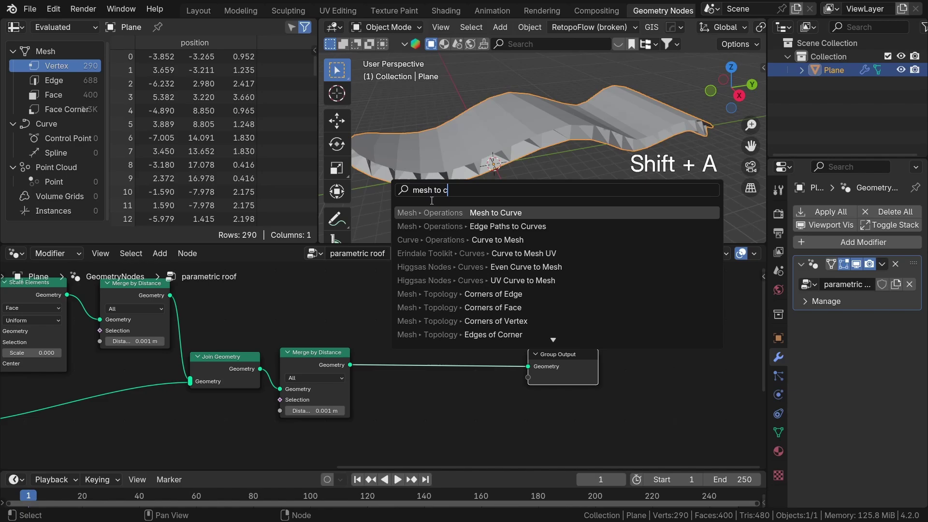
{"action": "left_click", "coordinate": [491, 422]}
{"action": "left_click_drag", "start_coordinate": [591, 110], "coordinate": [578, 127]}
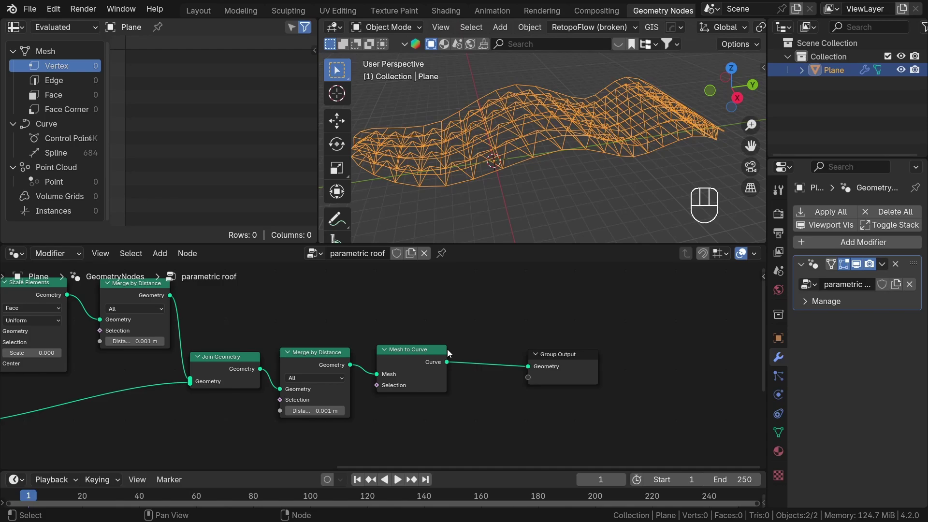
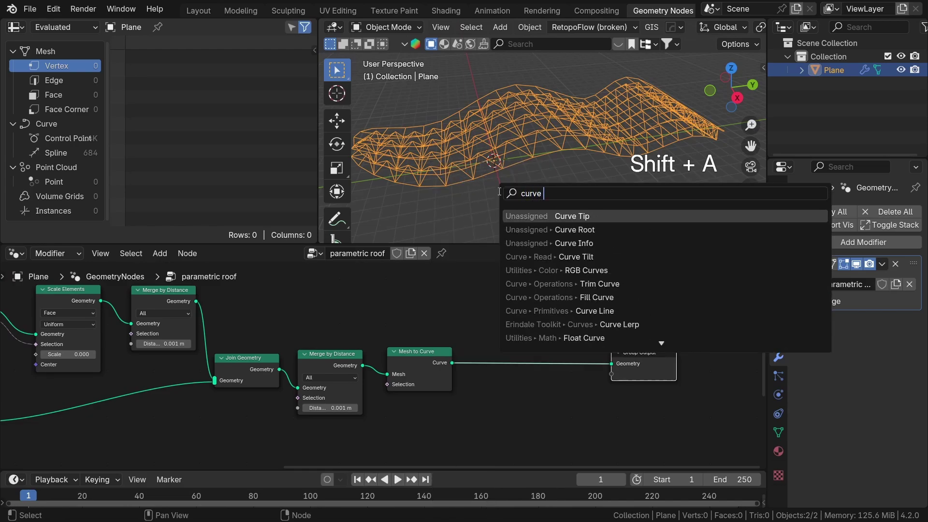
Turn the curves into tubes with a circle profile, forming the pipe space frame
{"action": "key", "text": "shift+a"}
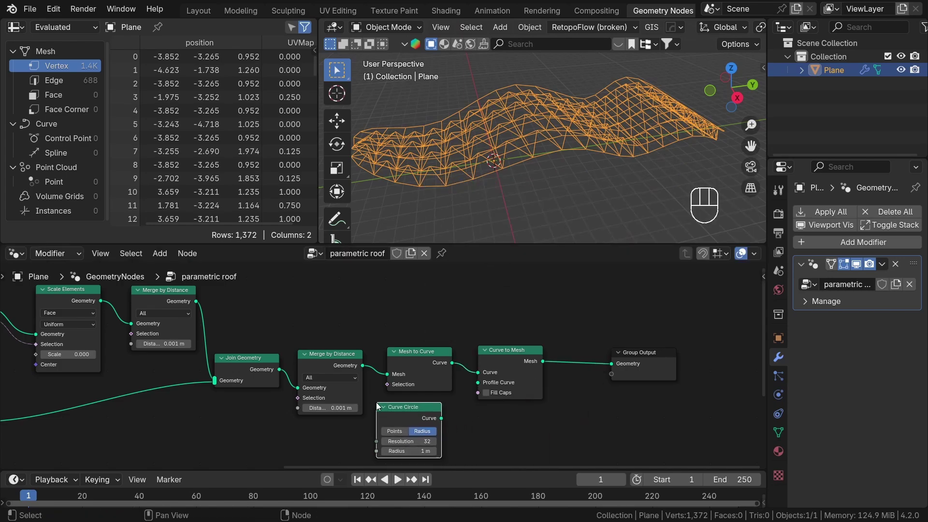
{"action": "left_click_drag", "start_coordinate": [440, 422], "coordinate": [483, 387]}
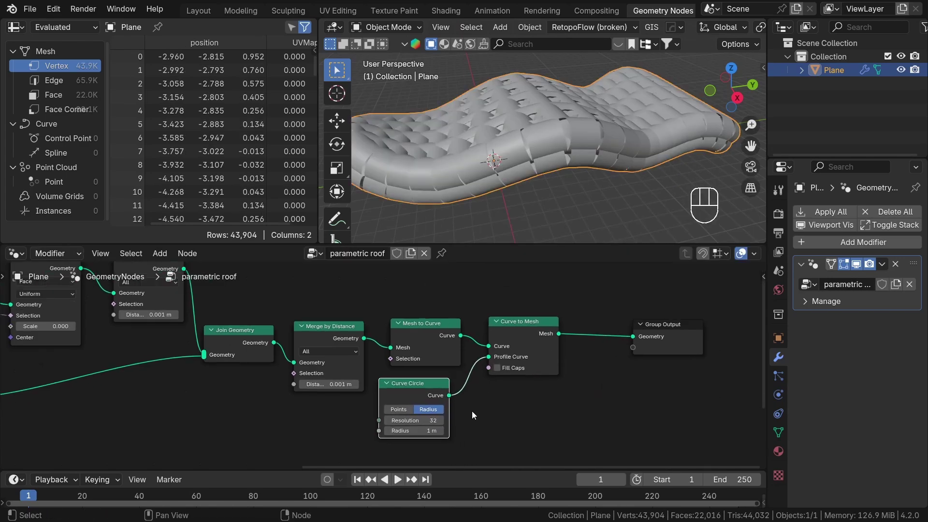
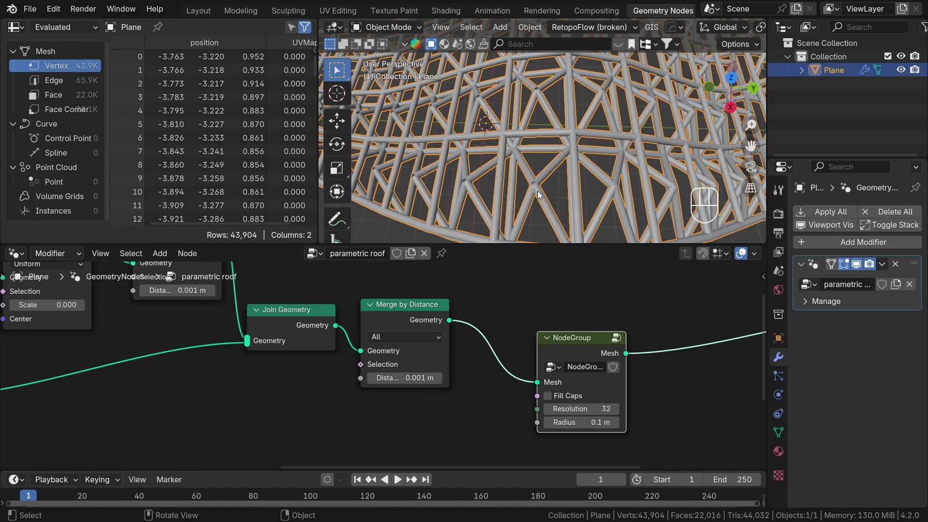
{"action": "left_click_drag", "start_coordinate": [533, 205], "coordinate": [459, 140]}
{"action": "left_click_drag", "start_coordinate": [502, 115], "coordinate": [591, 141]}
{"action": "left_click", "coordinate": [590, 141]}
{"action": "left_click_drag", "start_coordinate": [574, 159], "coordinate": [633, 144]}
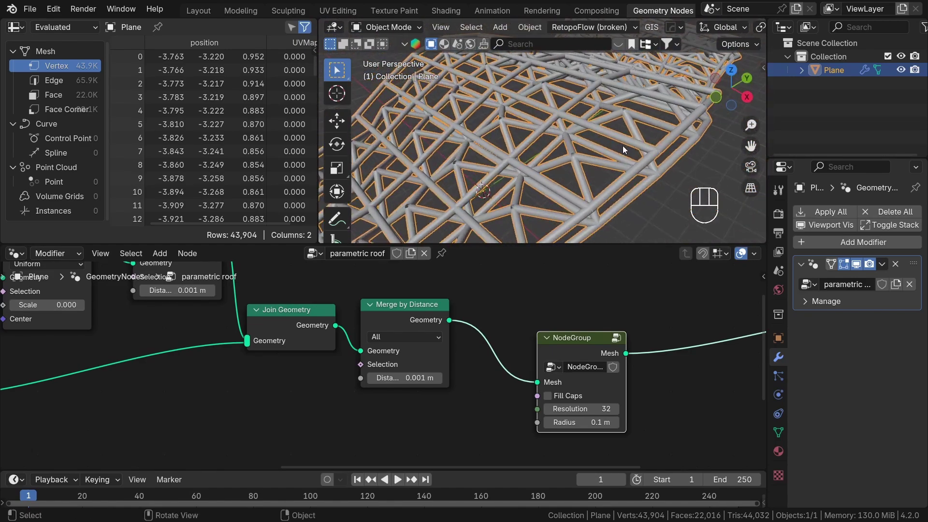
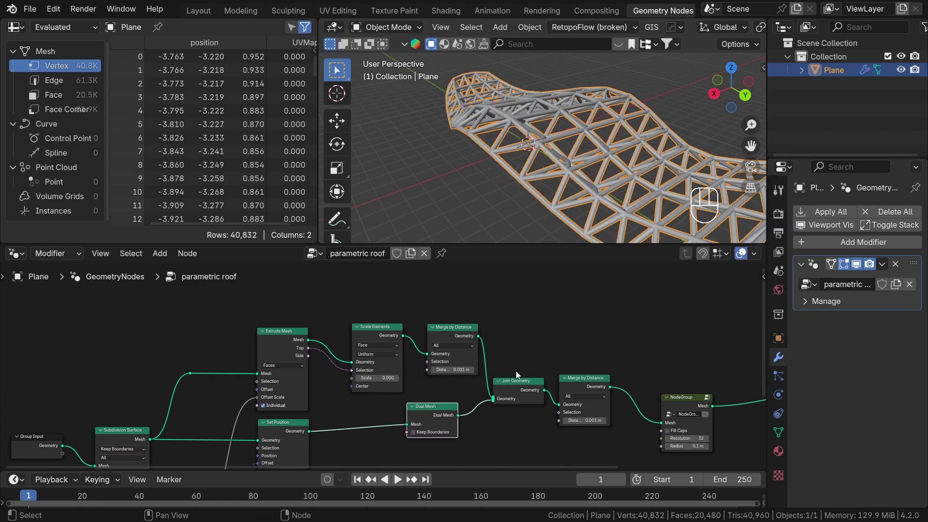
Enable Keep Boundaries on the Dual Mesh node and inspect the roof's rim
{"action": "left_click_drag", "start_coordinate": [550, 158], "coordinate": [606, 214]}
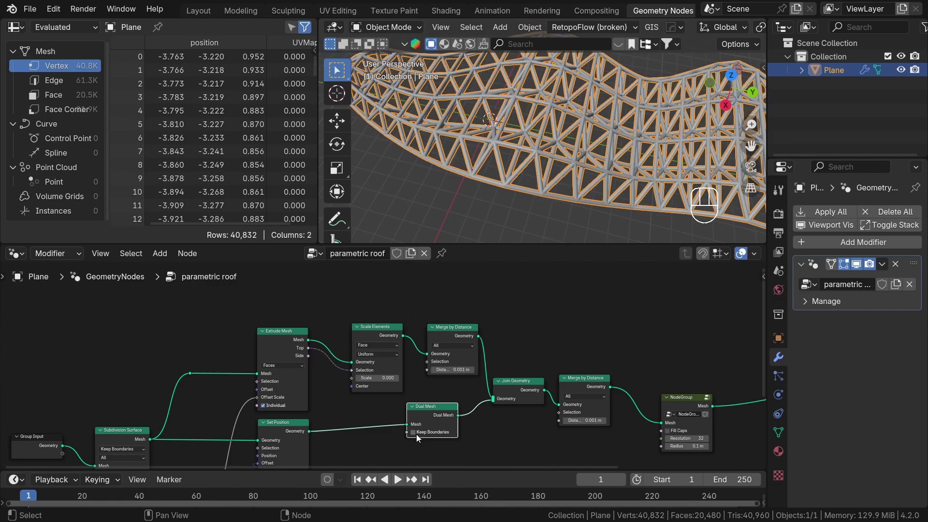
{"action": "left_click", "coordinate": [418, 437]}
{"action": "left_click_drag", "start_coordinate": [582, 191], "coordinate": [492, 132]}
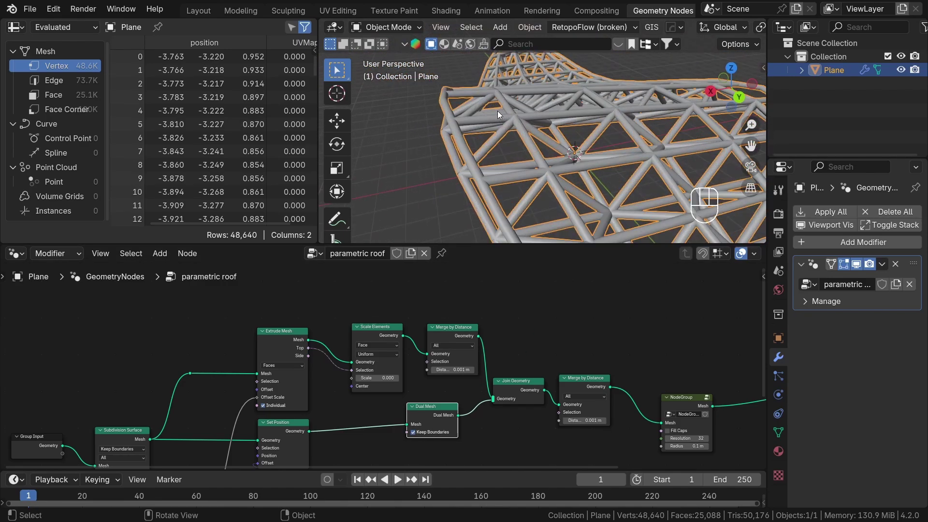
{"action": "left_click_drag", "start_coordinate": [517, 134], "coordinate": [524, 157]}
Preview the underlying roof surface in wireframe, adjust the Dual Mesh node, then show the pipe frame again
{"action": "left_click", "coordinate": [435, 414]}
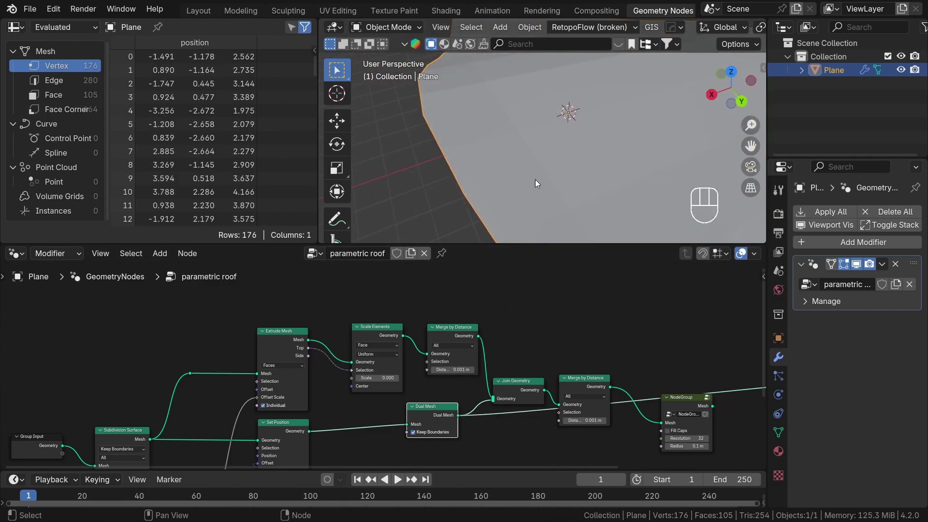
{"action": "left_click_drag", "start_coordinate": [569, 130], "coordinate": [605, 127]}
{"action": "key", "text": "z"}
{"action": "double_click", "coordinate": [413, 437]}
{"action": "key", "text": "n"}
{"action": "key", "text": "m"}
{"action": "key", "text": "m"}
{"action": "left_click", "coordinate": [433, 412]}
{"action": "key", "text": "m"}
{"action": "key", "text": "m"}
{"action": "key", "text": "m"}
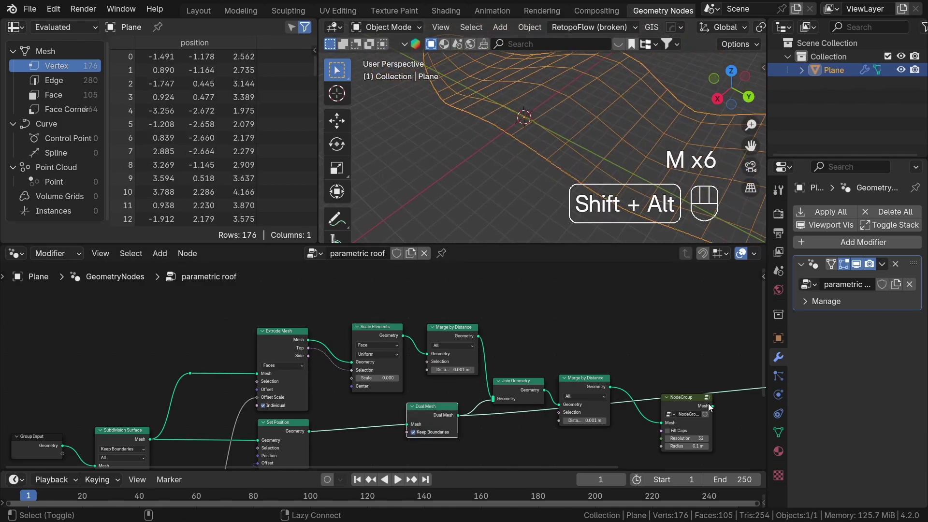
{"action": "left_click", "coordinate": [695, 408]}
{"action": "left_click_drag", "start_coordinate": [573, 162], "coordinate": [602, 150]}
{"action": "key", "text": "z"}
{"action": "left_click_drag", "start_coordinate": [562, 172], "coordinate": [516, 287]}
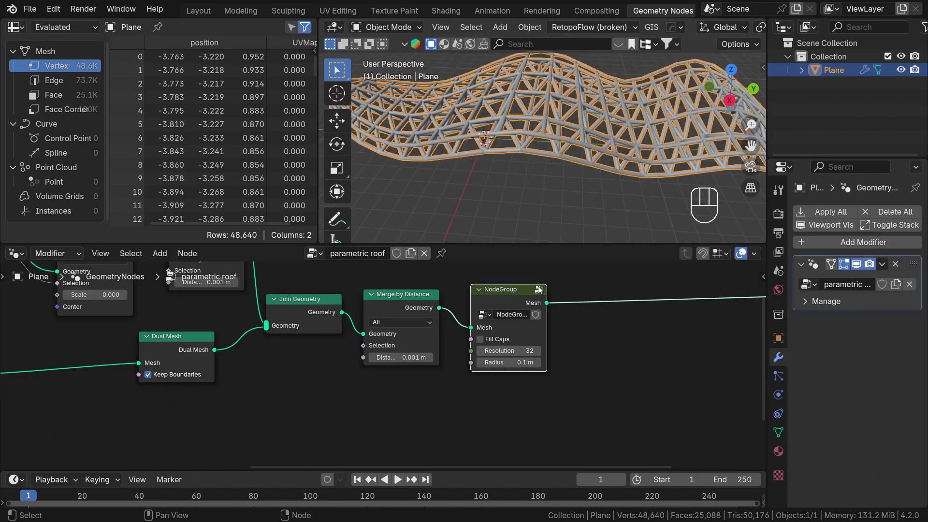
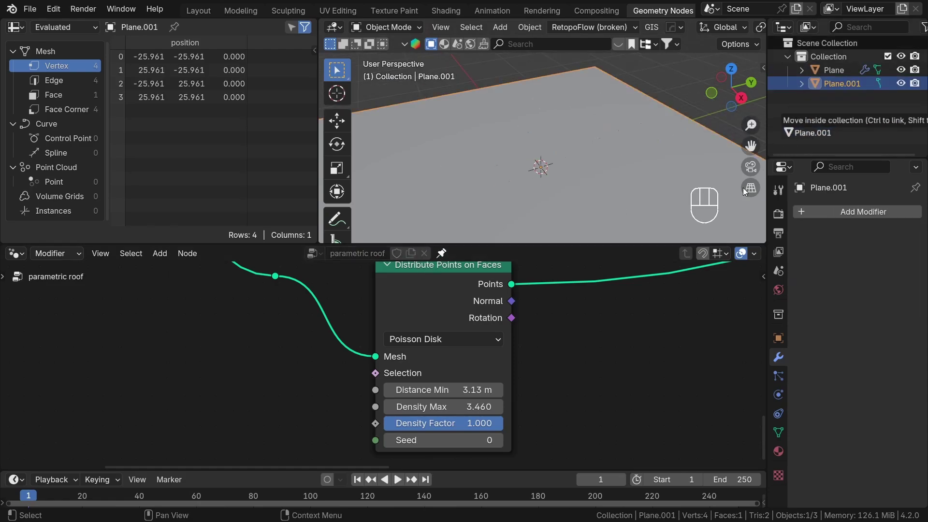
Set Object Info to Plane.001 in Relative mode and feed it into Raycast Target Geometry
{"action": "middle_click", "coordinate": [618, 395]}
{"action": "left_click_drag", "start_coordinate": [593, 318], "coordinate": [491, 399]}
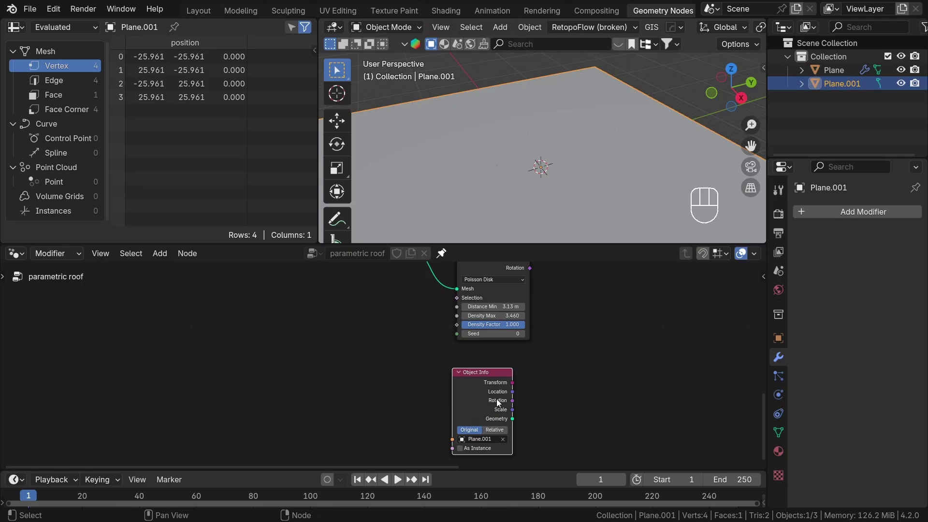
{"action": "left_click", "coordinate": [497, 436]}
{"action": "left_click", "coordinate": [481, 382]}
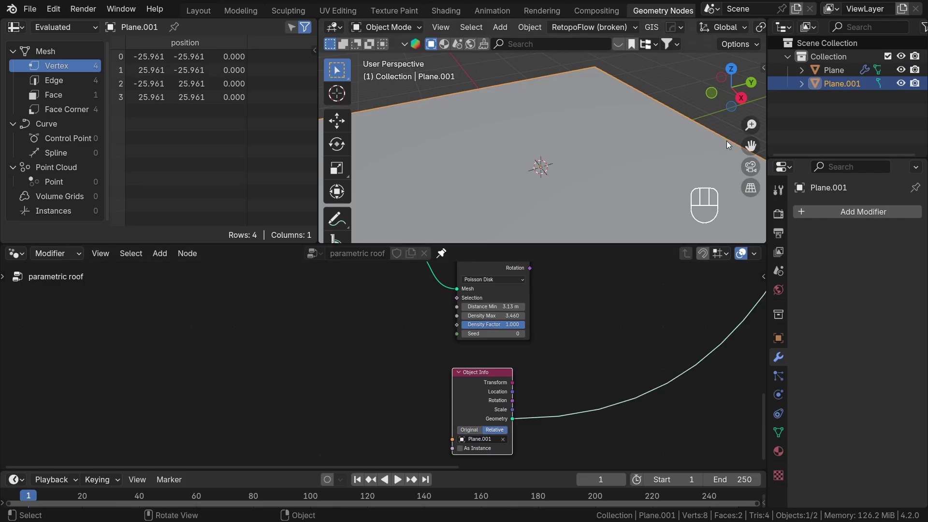
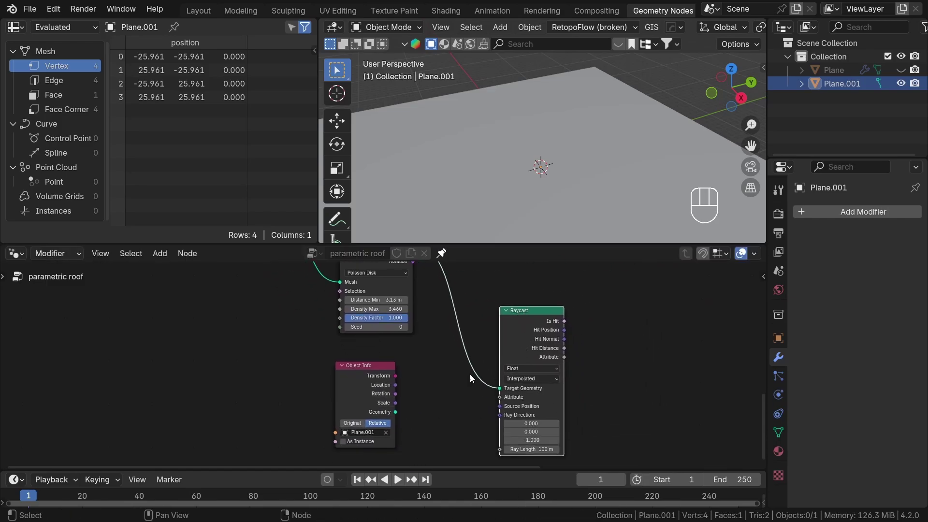
{"action": "left_click_drag", "start_coordinate": [399, 417], "coordinate": [505, 391]}
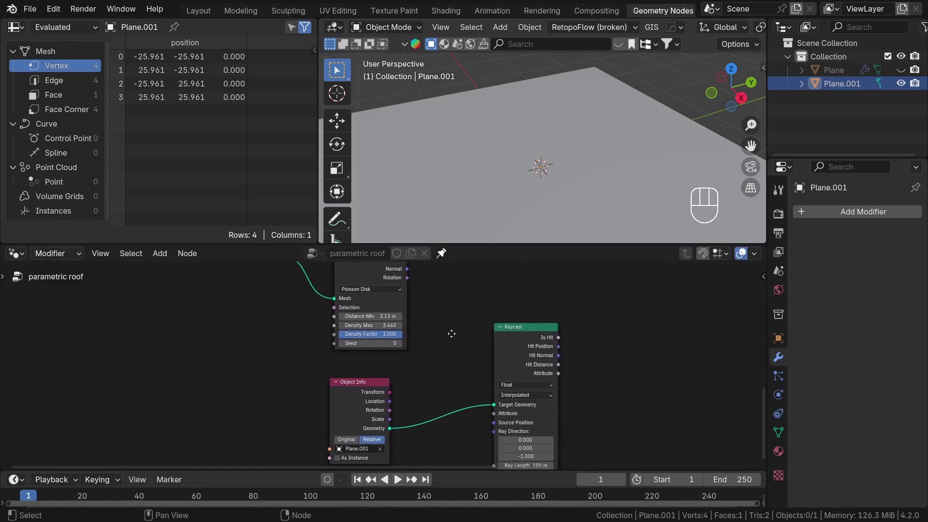
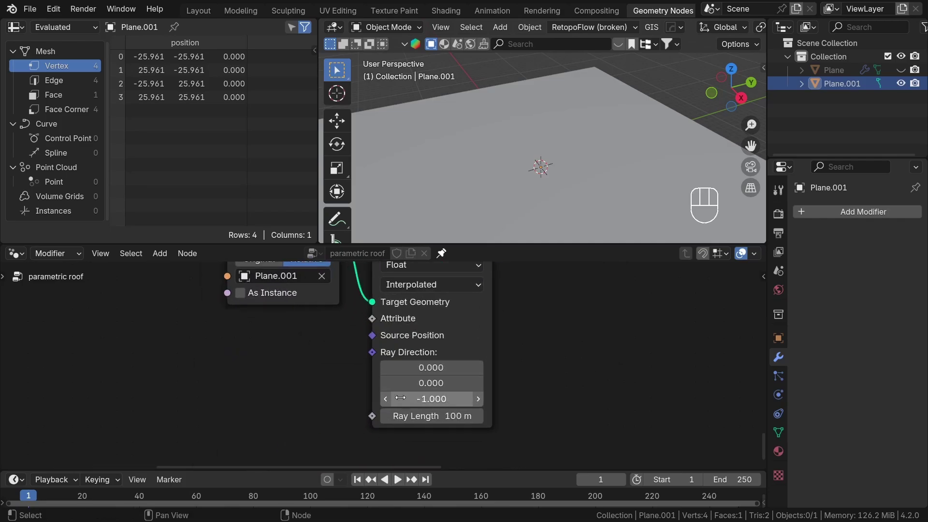
Hide the ground plane and route the raycast-positioned points to the Group Output
{"action": "middle_click", "coordinate": [496, 384]}
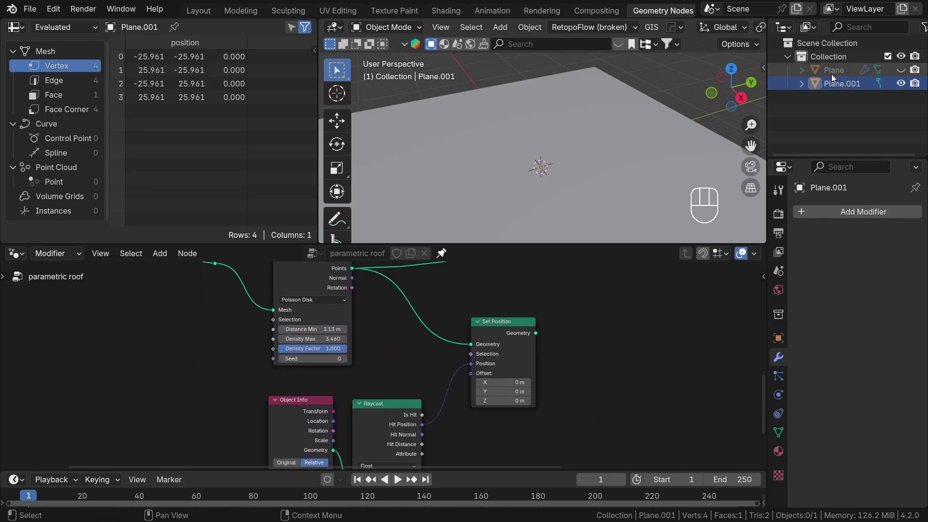
{"action": "left_click", "coordinate": [838, 86]}
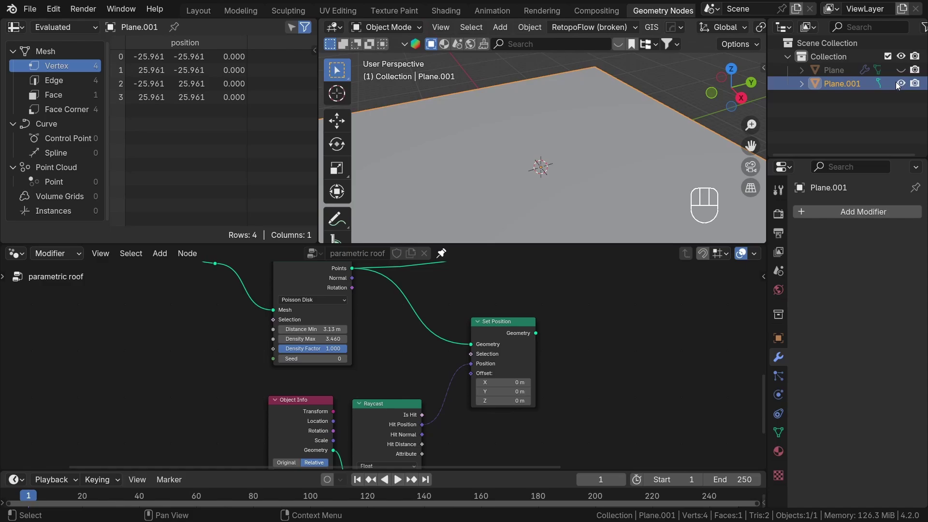
{"action": "left_click", "coordinate": [905, 85]}
{"action": "left_click", "coordinate": [907, 73]}
{"action": "left_click", "coordinate": [841, 70]}
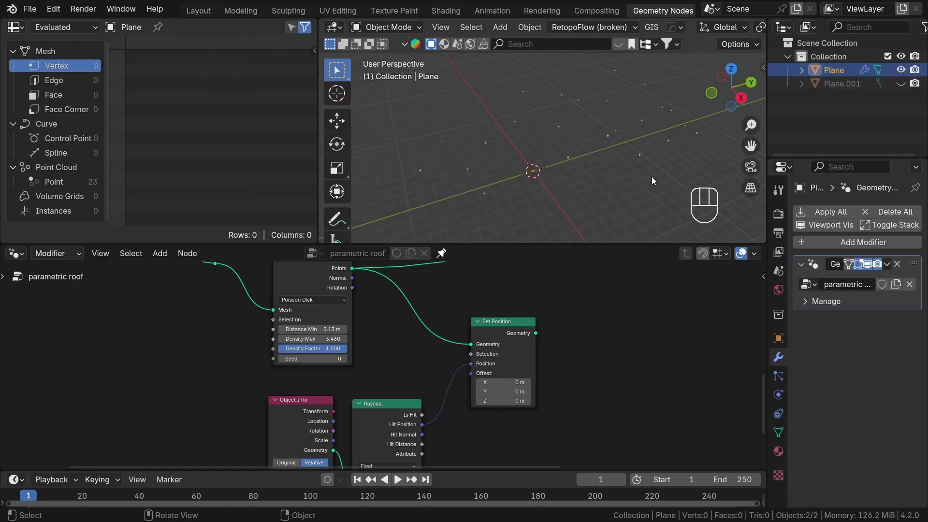
{"action": "left_click_drag", "start_coordinate": [653, 178], "coordinate": [615, 136]}
{"action": "left_click", "coordinate": [512, 344]}
{"action": "left_click_drag", "start_coordinate": [607, 124], "coordinate": [644, 161]}
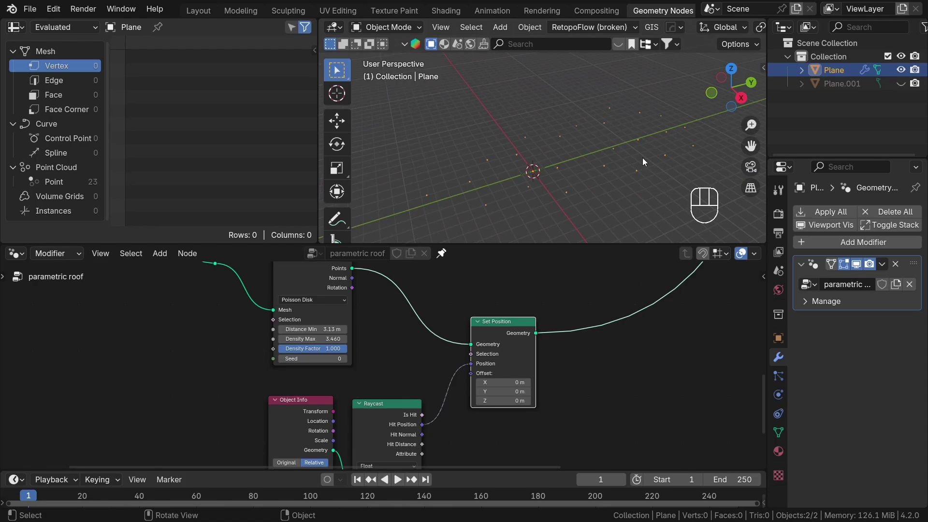
Show the ground plane again, move it with G, then reselect the roof
{"action": "left_click", "coordinate": [906, 80]}
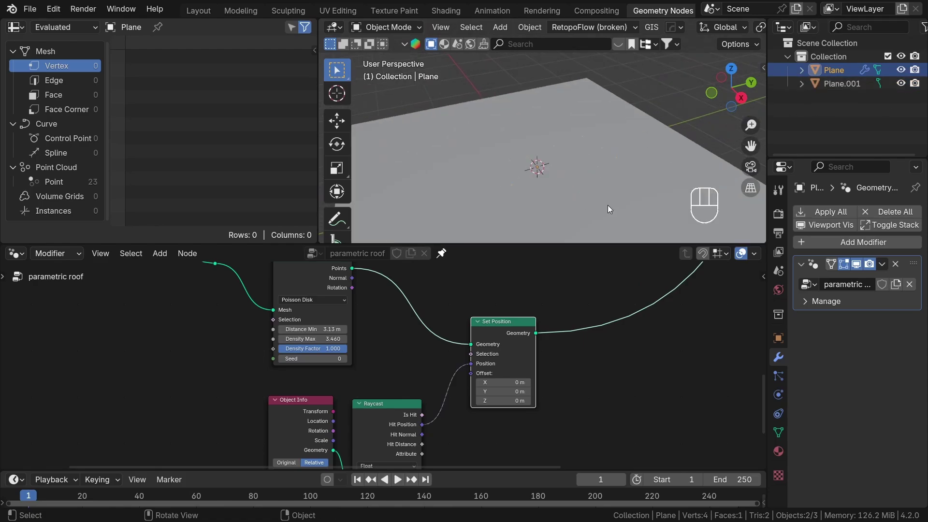
{"action": "left_click", "coordinate": [617, 193]}
{"action": "key", "text": "g"}
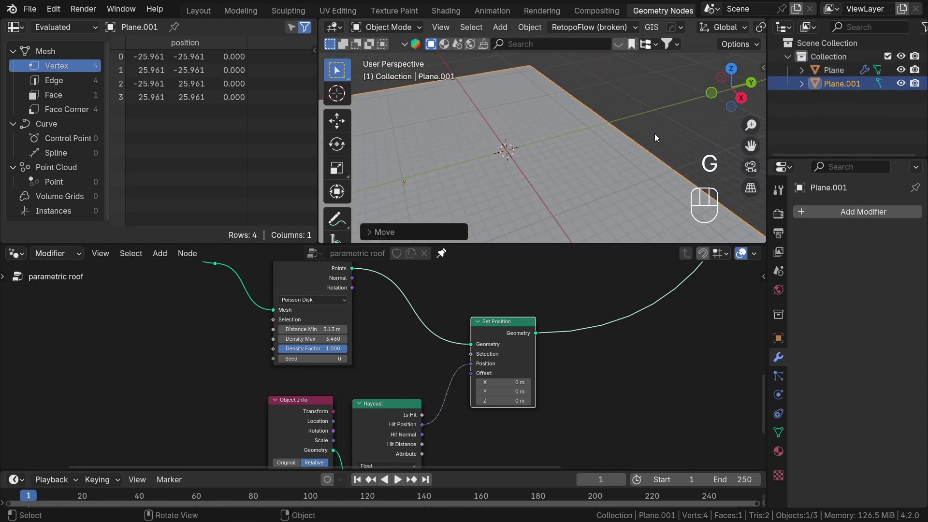
{"action": "key", "text": "g"}
{"action": "left_click", "coordinate": [478, 120]}
{"action": "key", "text": "g"}
{"action": "left_click", "coordinate": [480, 130]}
{"action": "key", "text": "a"}
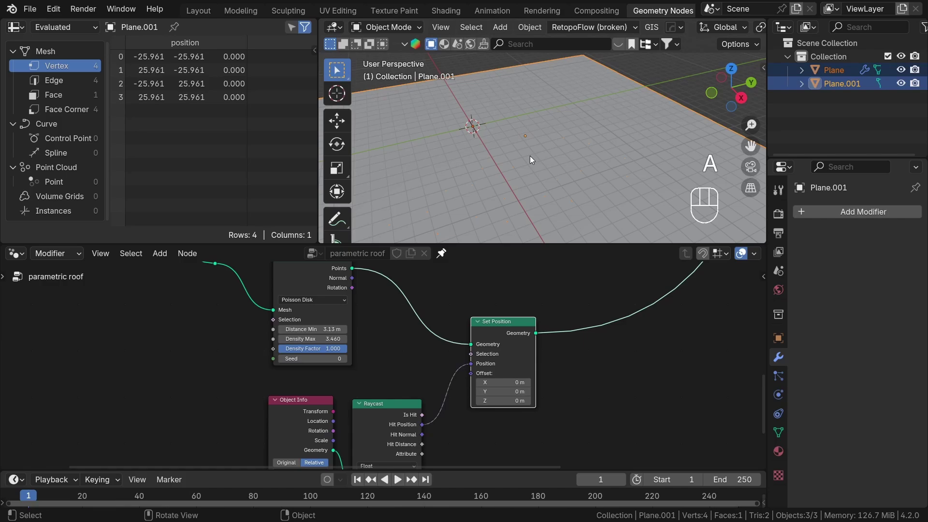
{"action": "left_click", "coordinate": [530, 159]}
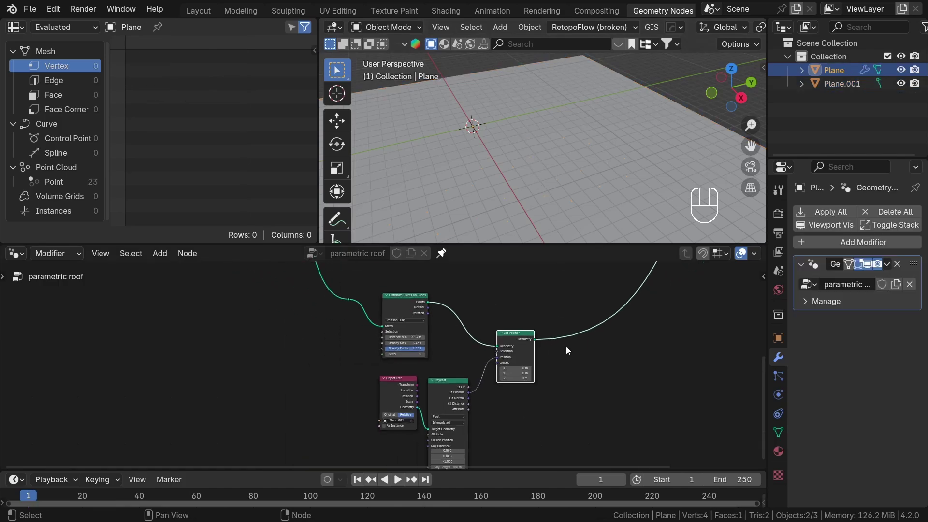
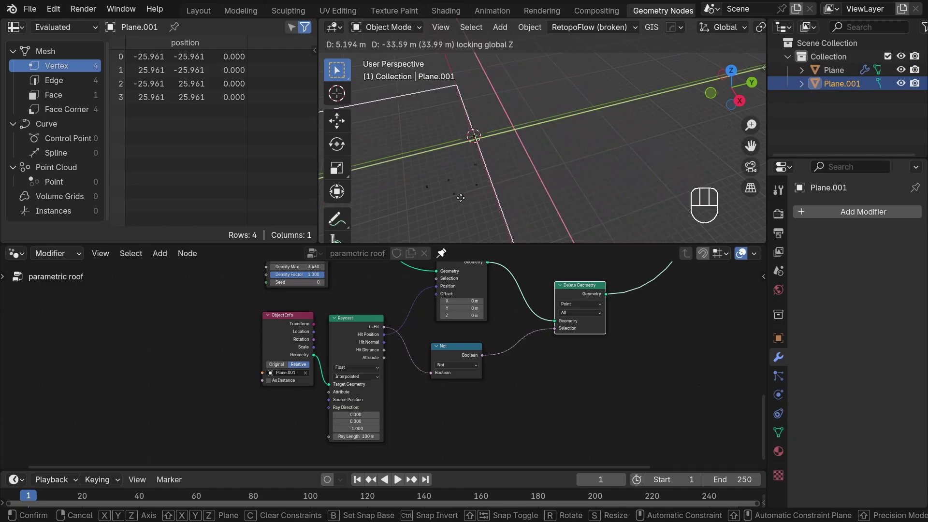
Move Plane.001 to a new position
{"action": "key", "text": "g"}
{"action": "key", "text": "shift+d"}
{"action": "left_click", "coordinate": [505, 372]}
Insert Delete Geometry before Set Position, deleting points whose Raycast Is Hit is false via a Not node
{"action": "key", "text": "ctrl+x"}
{"action": "left_click_drag", "start_coordinate": [479, 335], "coordinate": [431, 313]}
{"action": "left_click", "coordinate": [490, 299]}
{"action": "left_click_drag", "start_coordinate": [427, 322], "coordinate": [516, 319]}
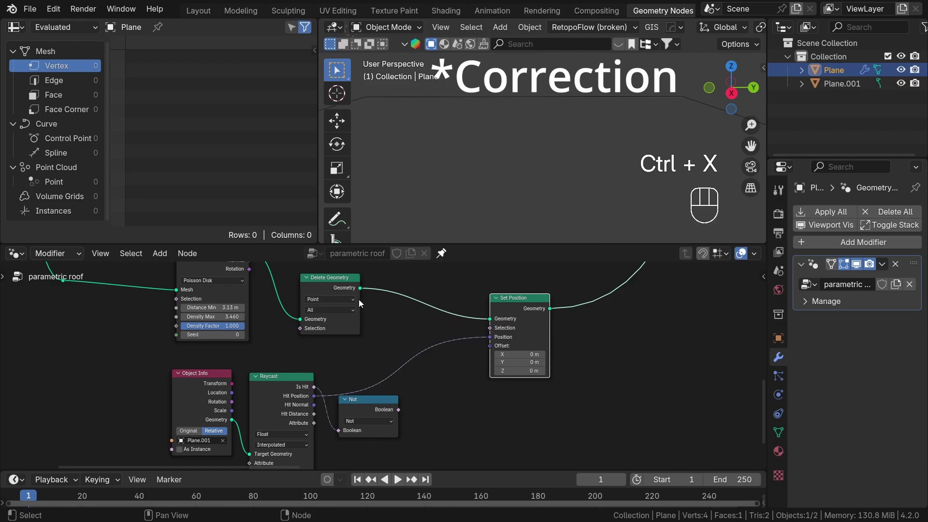
{"action": "left_click_drag", "start_coordinate": [328, 288], "coordinate": [445, 392]}
{"action": "left_click", "coordinate": [441, 402]}
{"action": "left_click_drag", "start_coordinate": [401, 411], "coordinate": [375, 350]}
{"action": "left_click", "coordinate": [464, 394]}
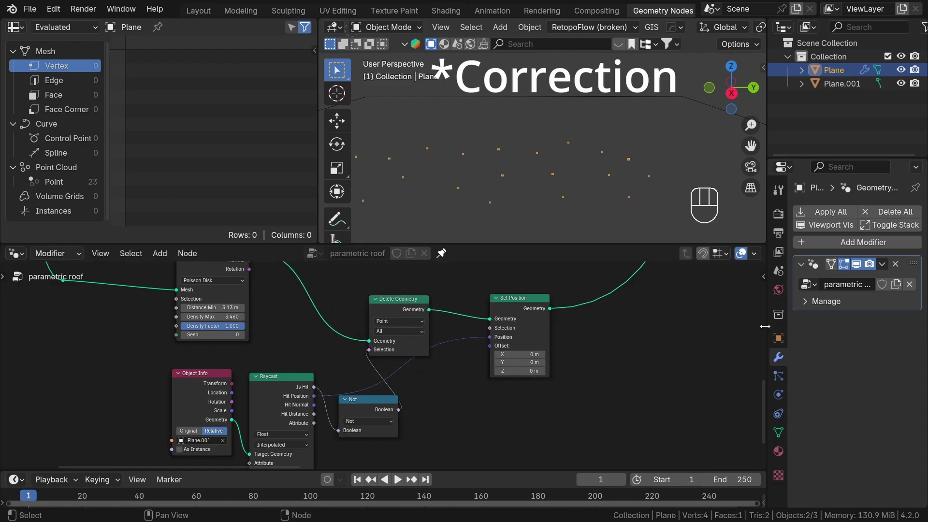
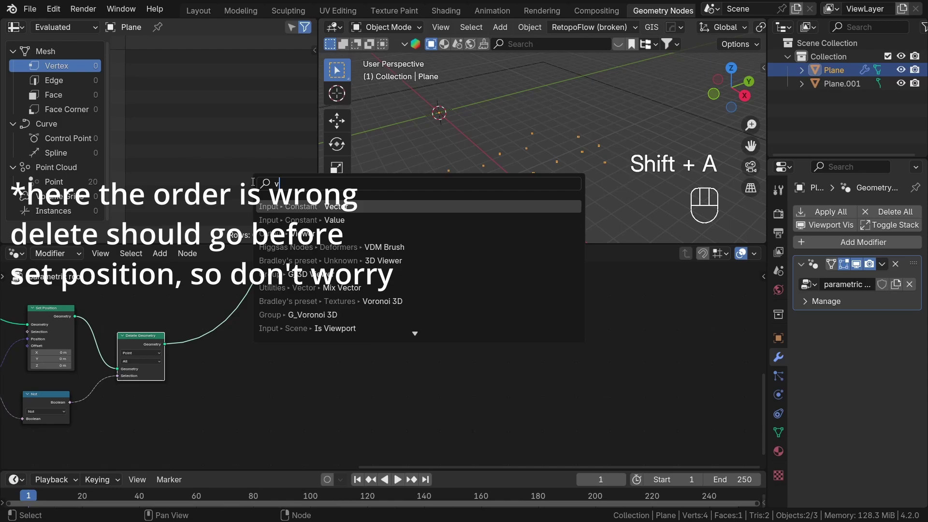
Extrude the points-turned-vertices upward along Vector (0,0,1) by 2.3 and save the file
{"action": "key", "text": "BackSpace"}
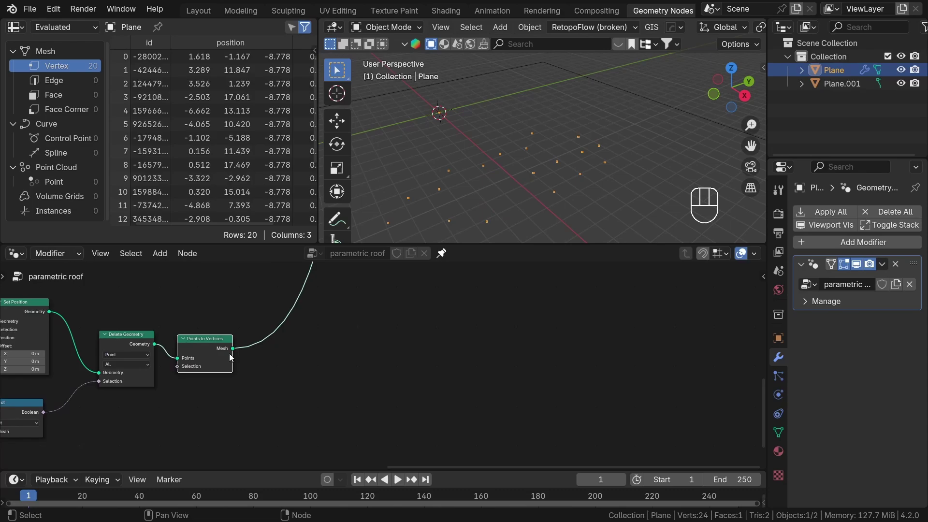
{"action": "left_click_drag", "start_coordinate": [192, 345], "coordinate": [210, 346]}
{"action": "left_click", "coordinate": [281, 361]}
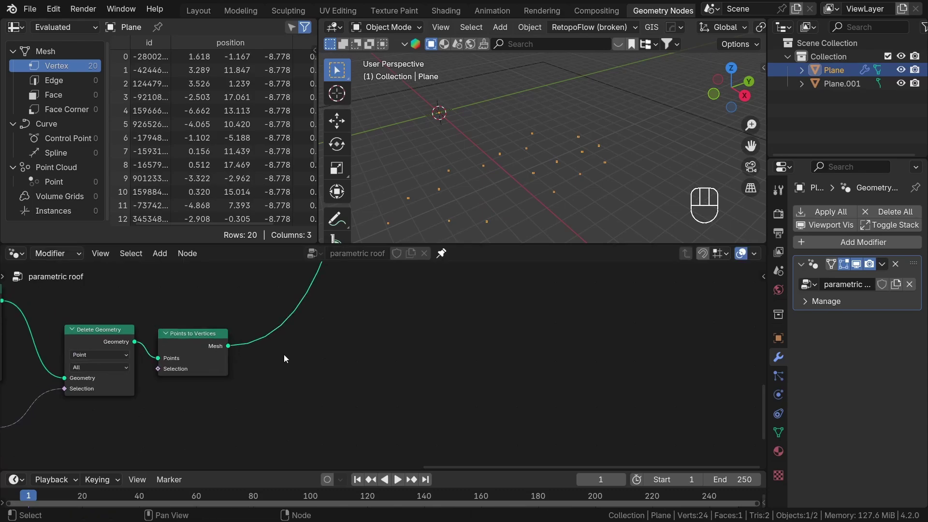
{"action": "key", "text": "shift+a"}
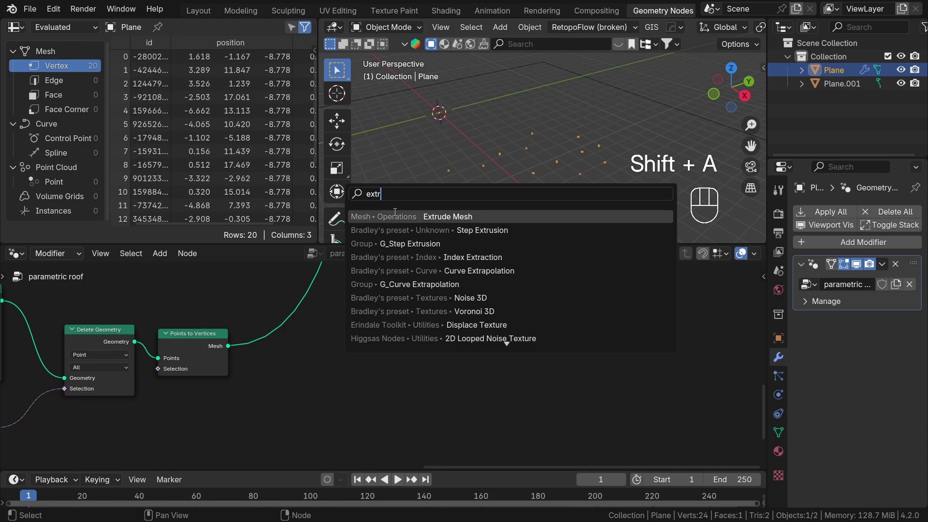
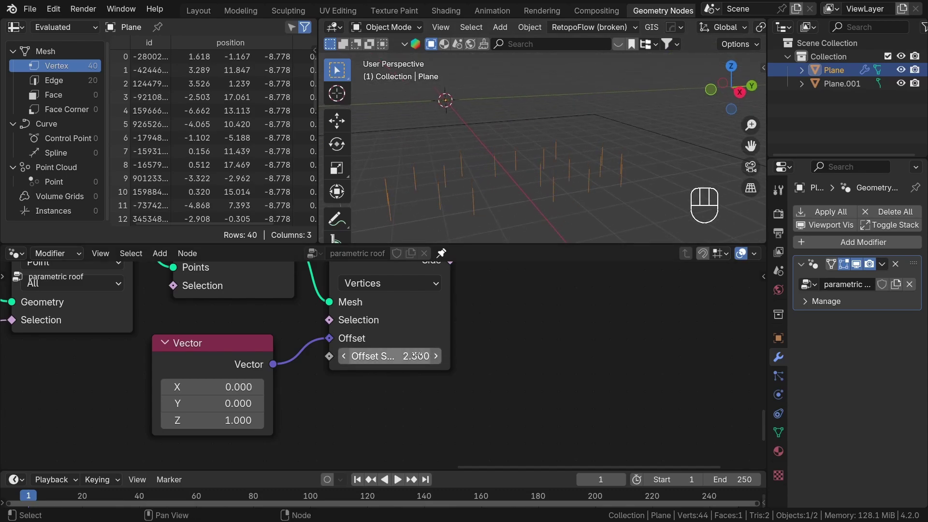
{"action": "left_click", "coordinate": [515, 311]}
{"action": "middle_click", "coordinate": [310, 328]}
{"action": "key", "text": "ctrl+s"}
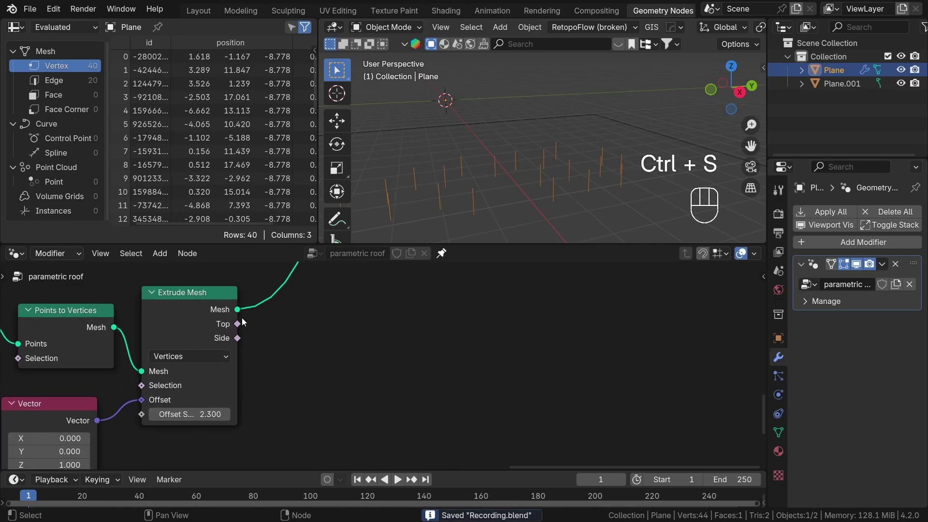
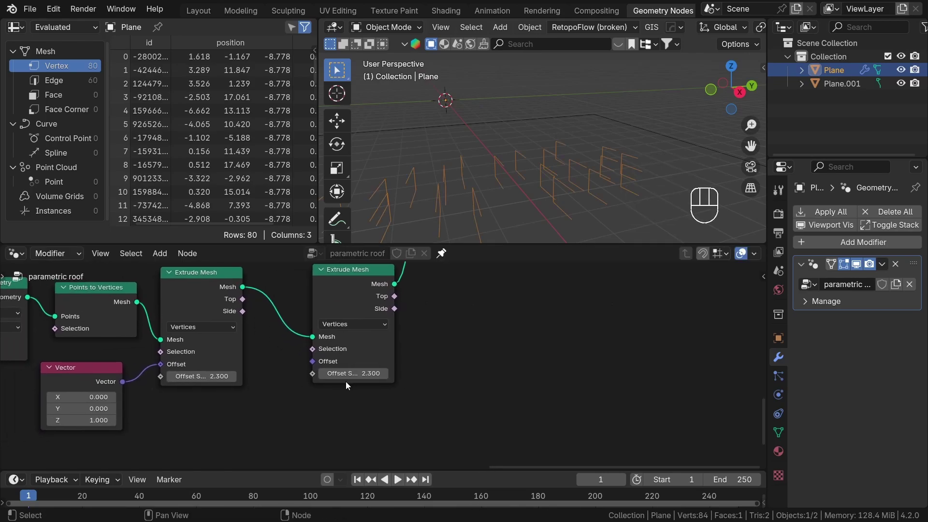
Add a second Extrude Mesh on the post Tops with the upward vector and offset 1.12
{"action": "left_click_drag", "start_coordinate": [120, 384], "coordinate": [322, 365]}
{"action": "left_click_drag", "start_coordinate": [248, 303], "coordinate": [307, 349]}
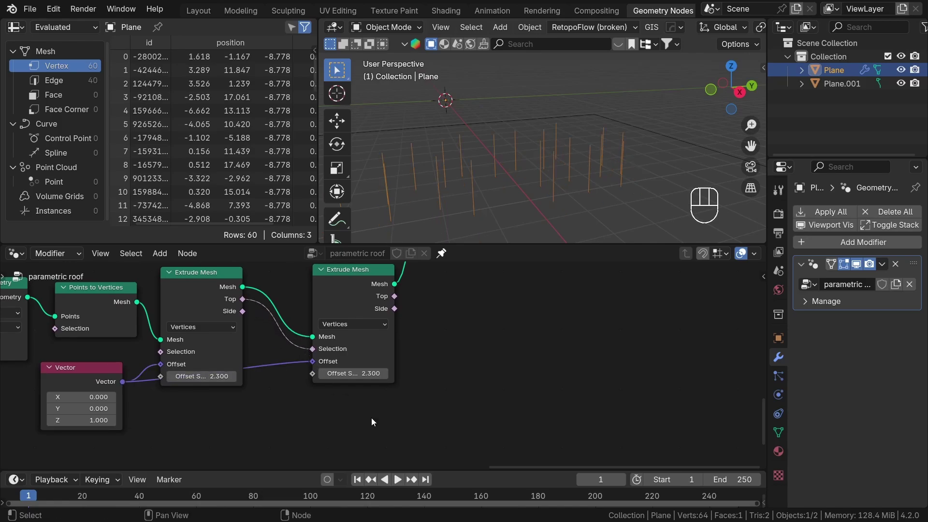
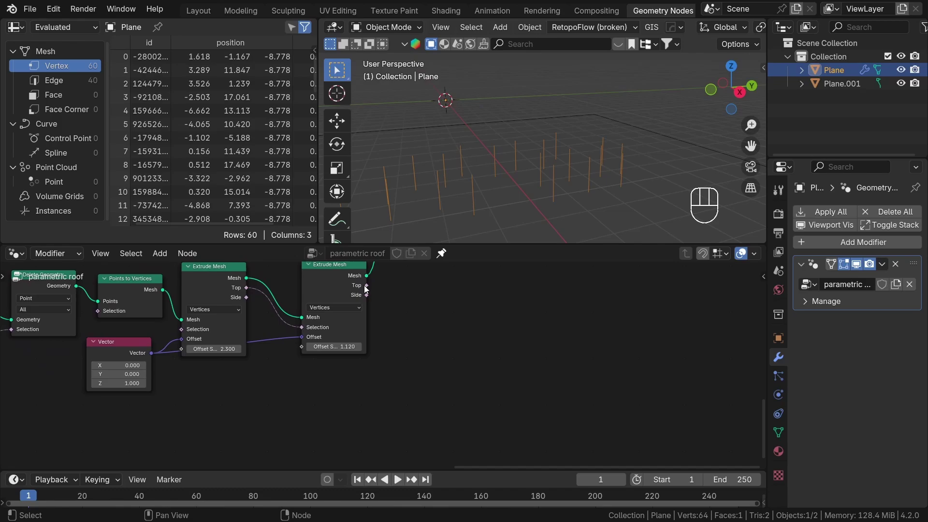
{"action": "left_click_drag", "start_coordinate": [414, 309], "coordinate": [368, 336]}
{"action": "left_click", "coordinate": [300, 406]}
{"action": "left_click_drag", "start_coordinate": [250, 290], "coordinate": [400, 362]}
Combine both Top outputs with a Boolean Or into Separate Geometry set to Edge
{"action": "left_click", "coordinate": [366, 288]}
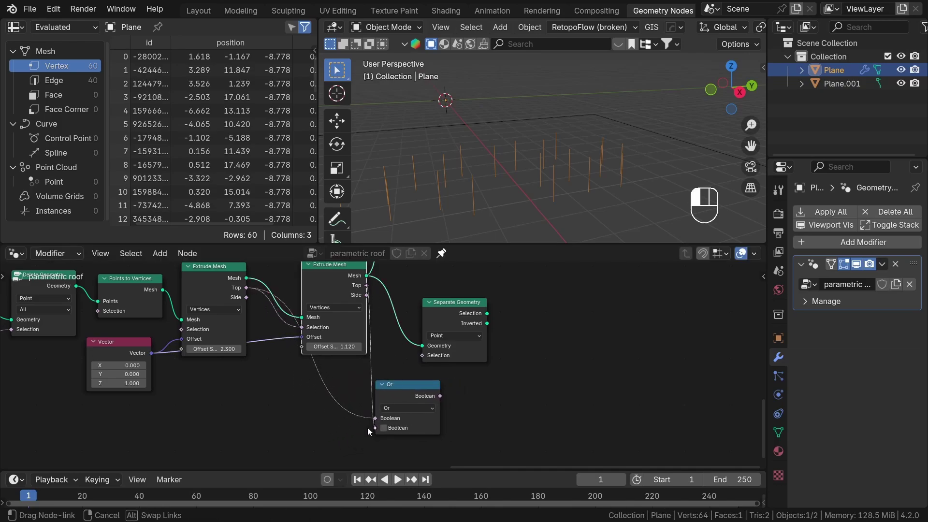
{"action": "left_click_drag", "start_coordinate": [440, 397], "coordinate": [433, 354]}
{"action": "left_click", "coordinate": [458, 337]}
{"action": "left_click", "coordinate": [469, 315]}
{"action": "left_click", "coordinate": [469, 315]}
{"action": "left_click", "coordinate": [469, 315]}
{"action": "double_click", "coordinate": [469, 315]}
{"action": "middle_click", "coordinate": [279, 415]}
Add a Repeat Zone with Join Geometry inside it, fed by the Separate Geometry selection
{"action": "key", "text": "shift+a"}
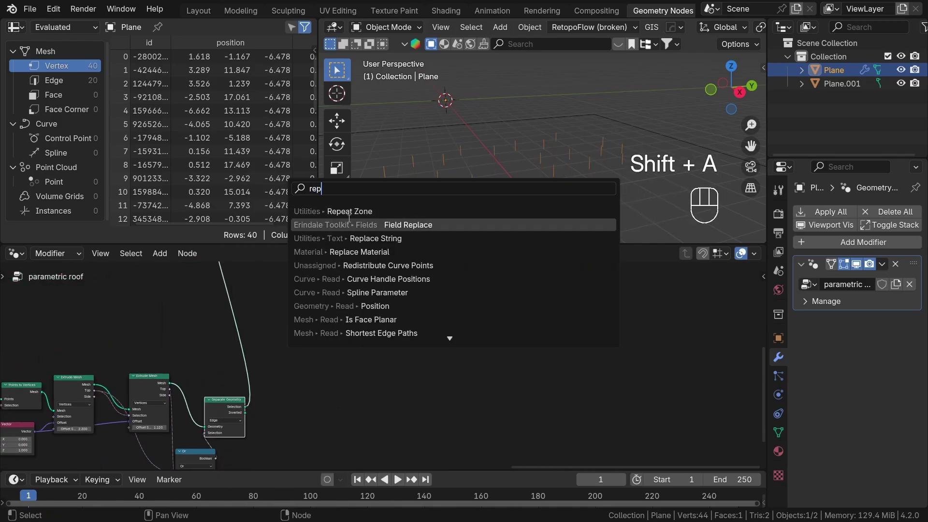
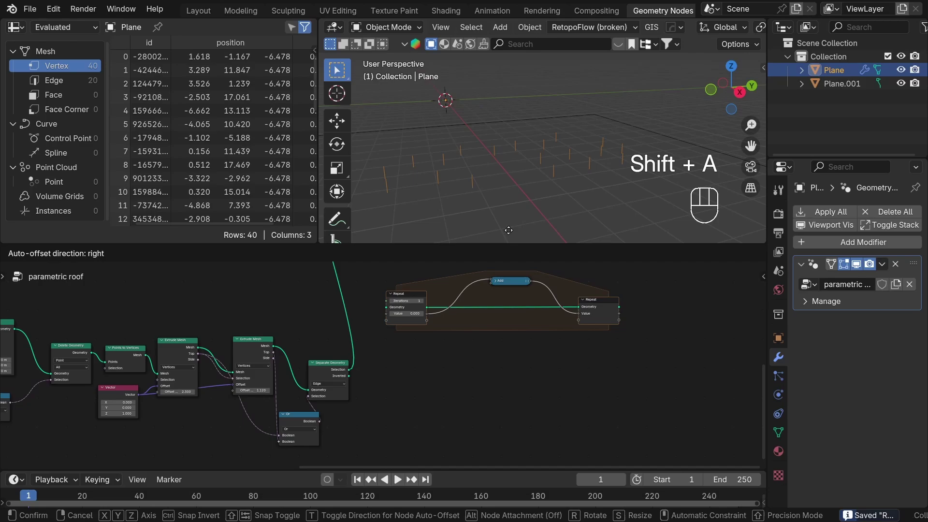
{"action": "left_click", "coordinate": [511, 369]}
{"action": "left_click_drag", "start_coordinate": [344, 376], "coordinate": [514, 313]}
{"action": "left_click", "coordinate": [557, 353]}
{"action": "middle_click", "coordinate": [433, 339]}
{"action": "left_click", "coordinate": [581, 336]}
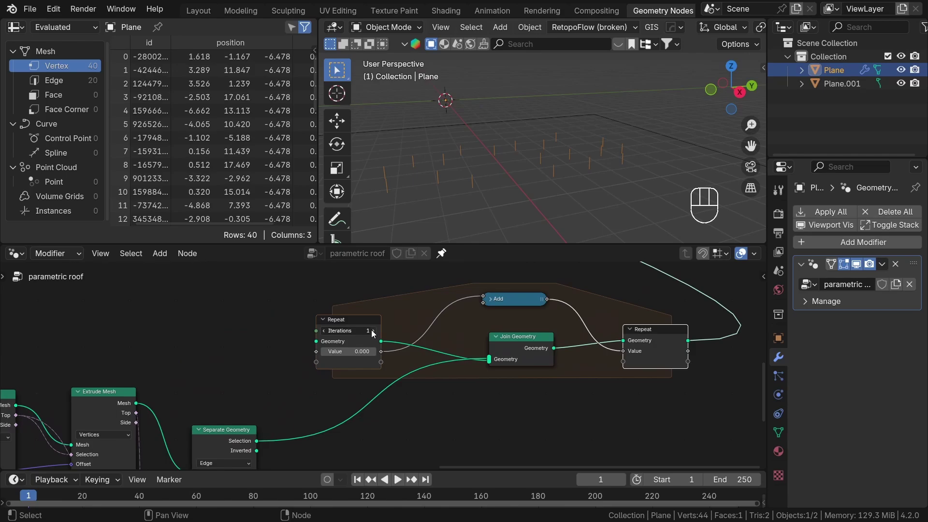
Raise the repeat zone's iteration count so the branch geometry multiplies
{"action": "left_click", "coordinate": [375, 332]}
{"action": "double_click", "coordinate": [375, 333]}
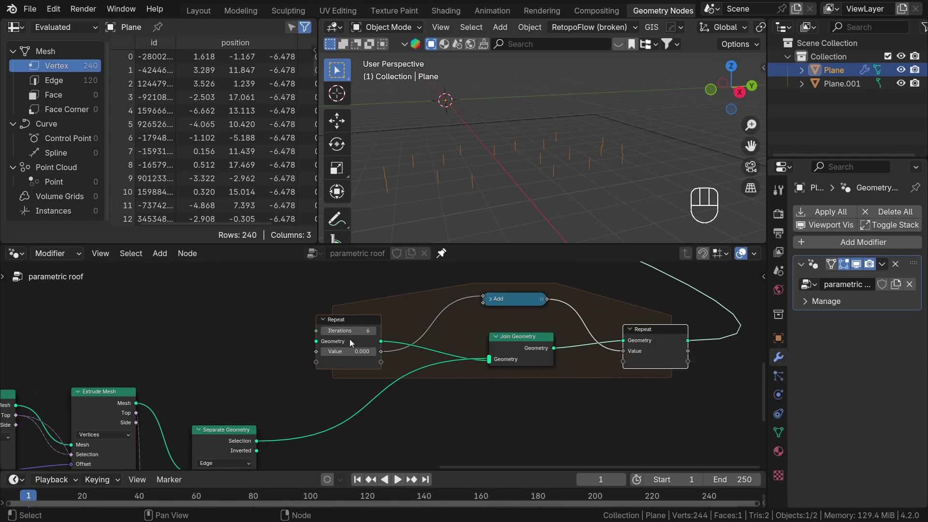
{"action": "double_click", "coordinate": [329, 331]}
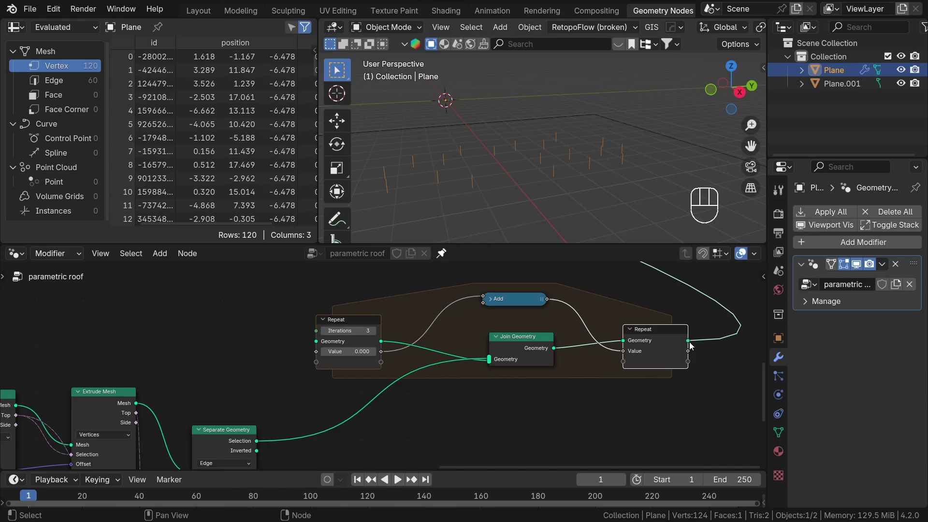
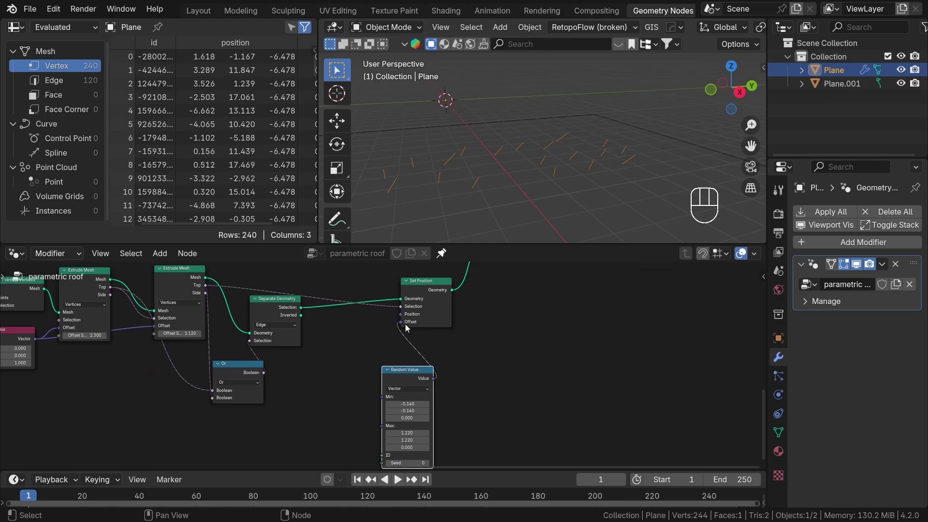
Feed a Random Value vector into Set Position's Offset inside the zone and run it for 8 iterations
{"action": "left_click_drag", "start_coordinate": [533, 200], "coordinate": [509, 221]}
{"action": "middle_click", "coordinate": [406, 457]}
{"action": "double_click", "coordinate": [286, 314]}
{"action": "middle_click", "coordinate": [469, 419]}
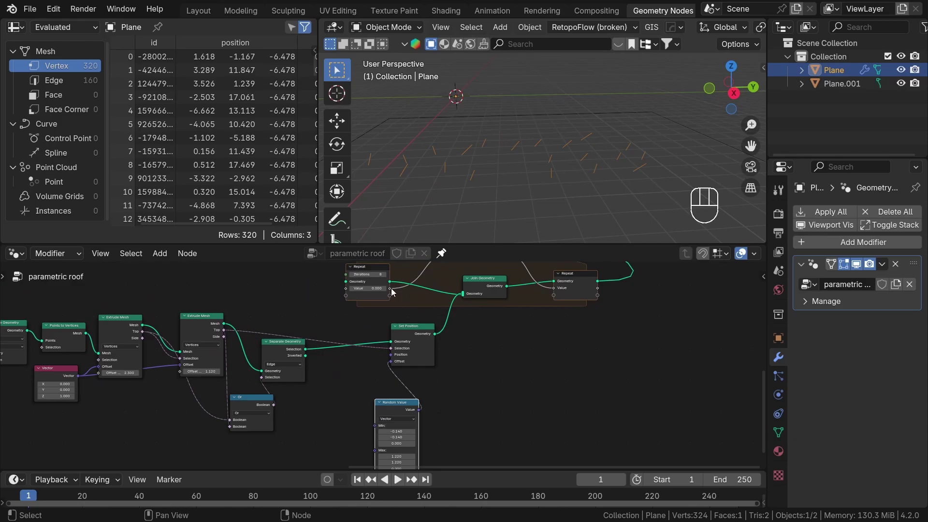
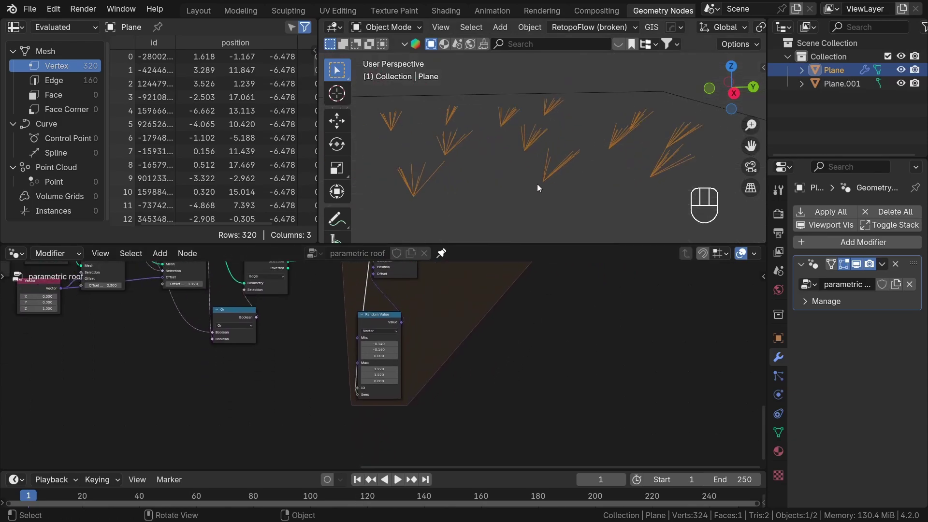
{"action": "middle_click", "coordinate": [575, 164]}
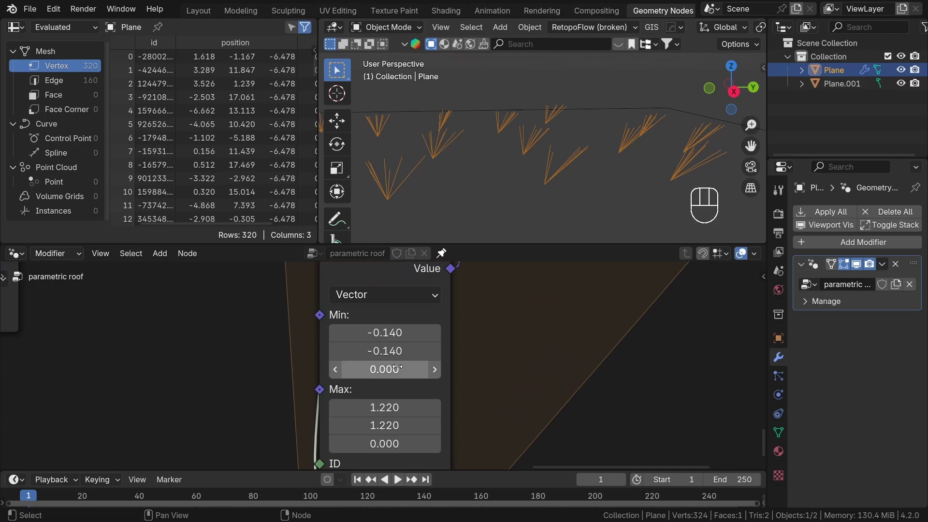
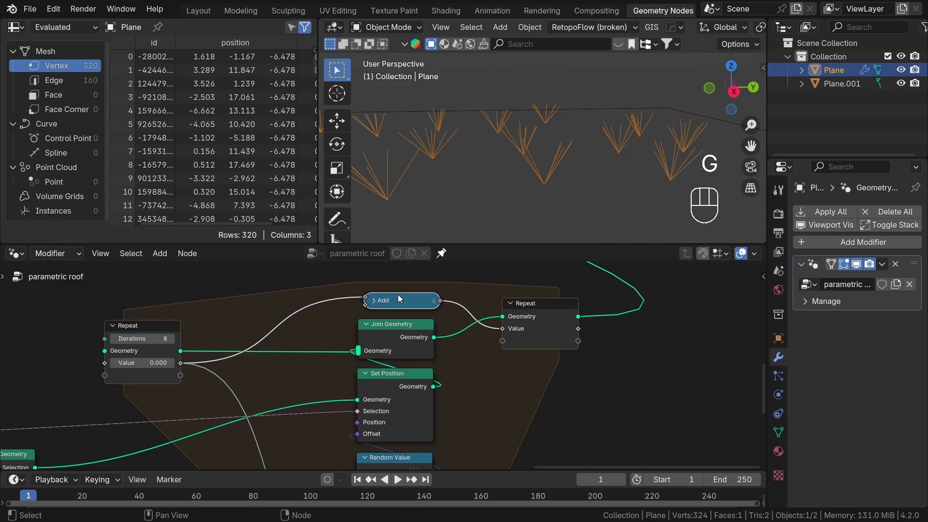
{"action": "left_click", "coordinate": [120, 338]}
Preview the roof Pipes output and move the object -5.496 m along Z to the ground
{"action": "middle_click", "coordinate": [578, 143]}
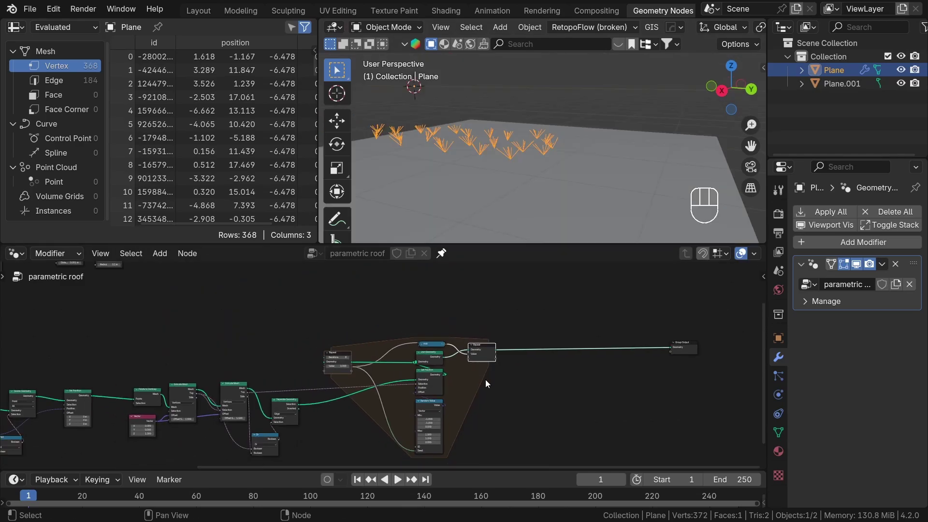
{"action": "middle_click", "coordinate": [506, 377]}
{"action": "middle_click", "coordinate": [537, 374]}
{"action": "left_click_drag", "start_coordinate": [589, 385], "coordinate": [524, 359]}
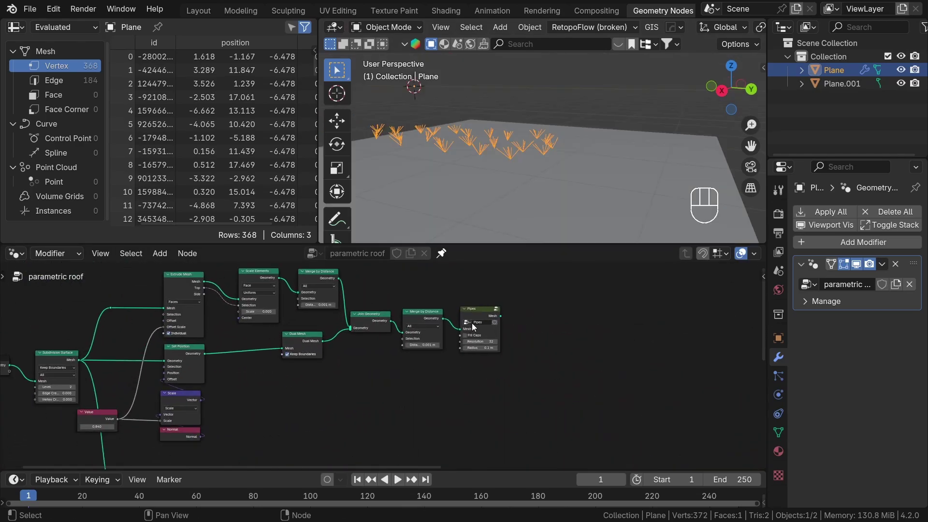
{"action": "left_click", "coordinate": [480, 313]}
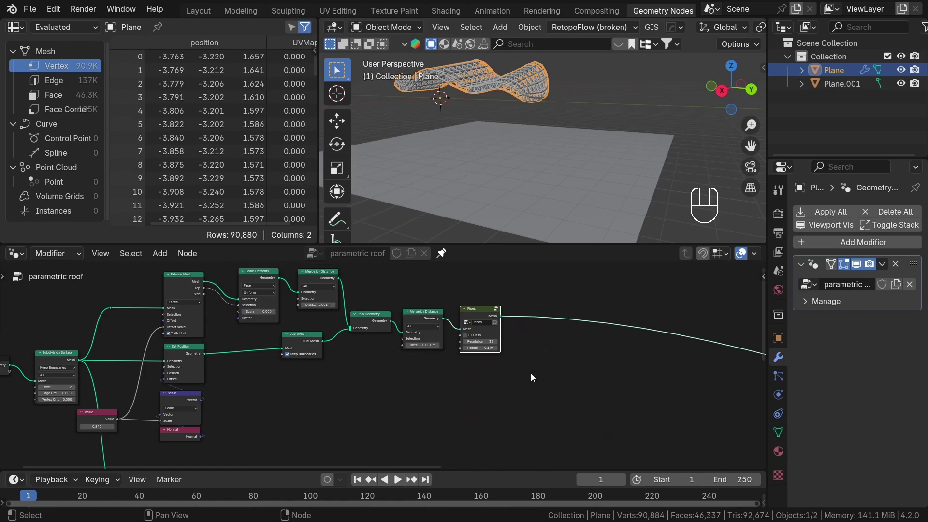
{"action": "key", "text": "g"}
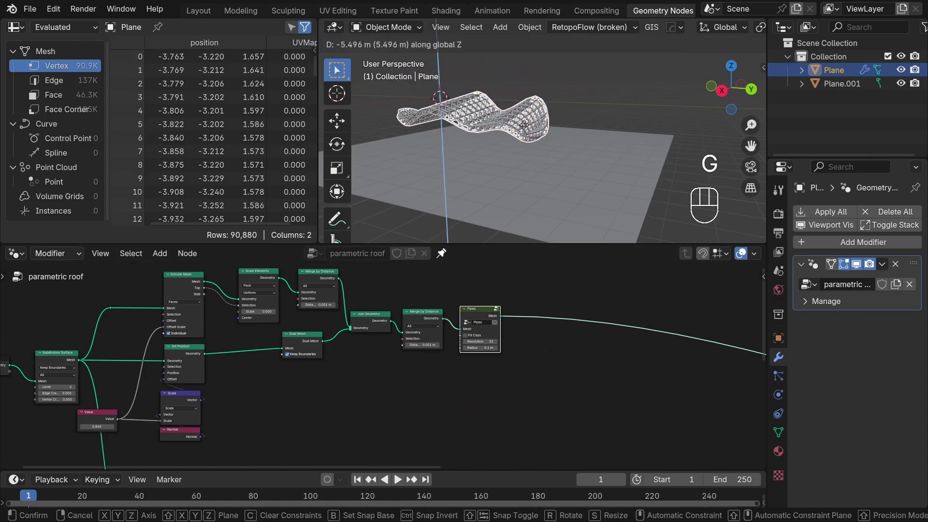
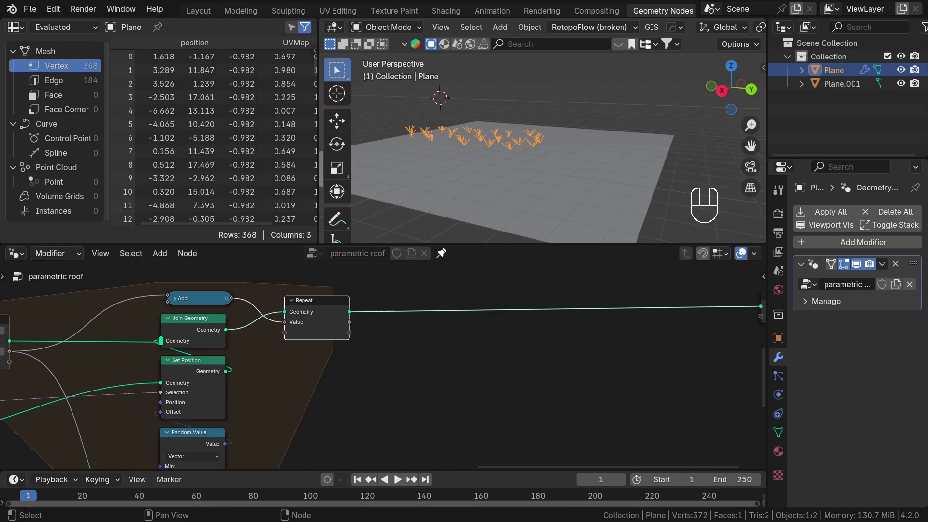
Convert the repeated branches to curves with Mesh to Curve after the zone
{"action": "middle_click", "coordinate": [386, 320]}
{"action": "left_click_drag", "start_coordinate": [364, 354], "coordinate": [426, 362]}
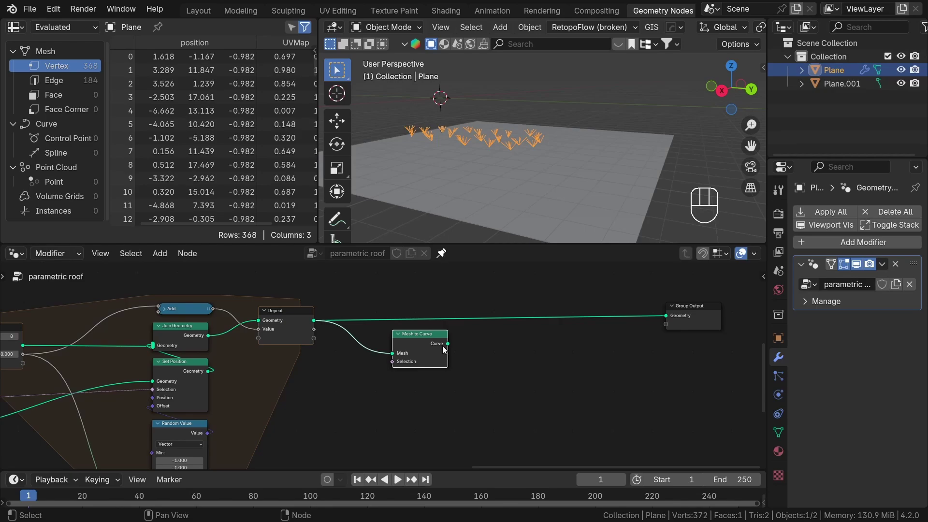
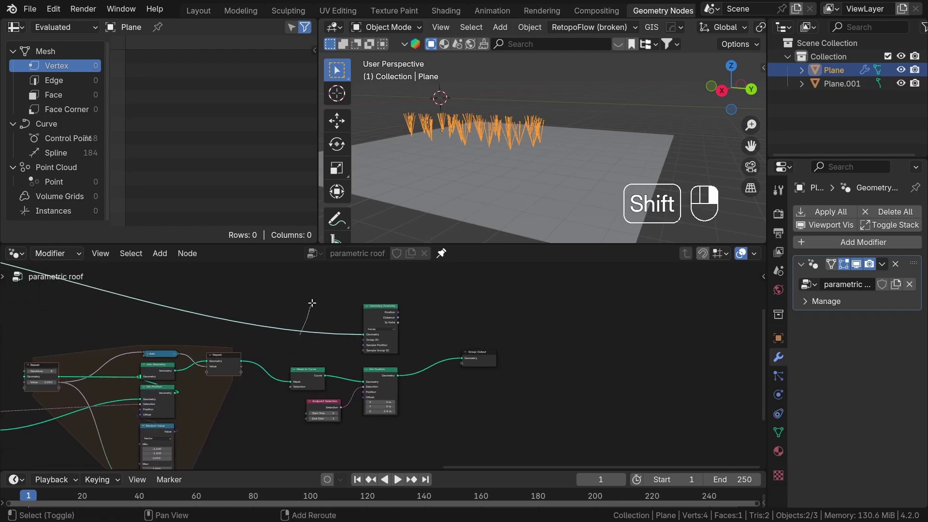
{"action": "key", "text": "g"}
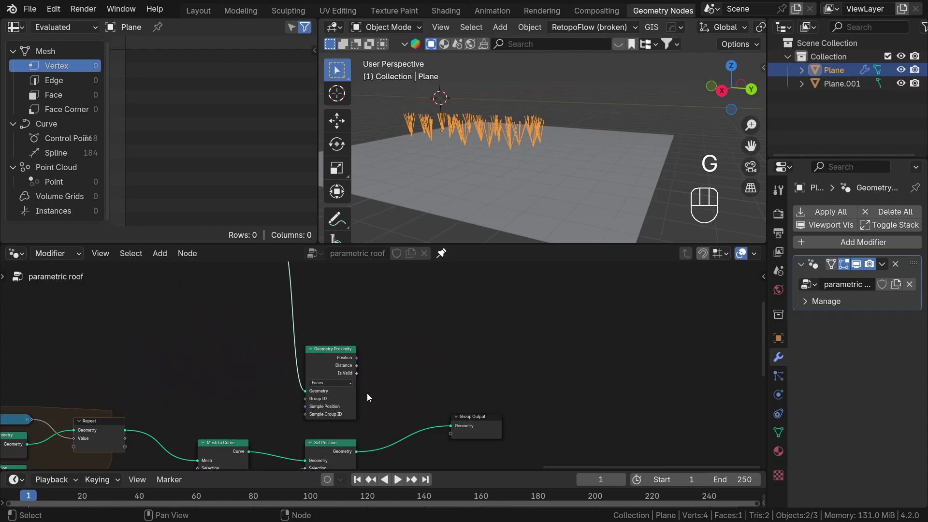
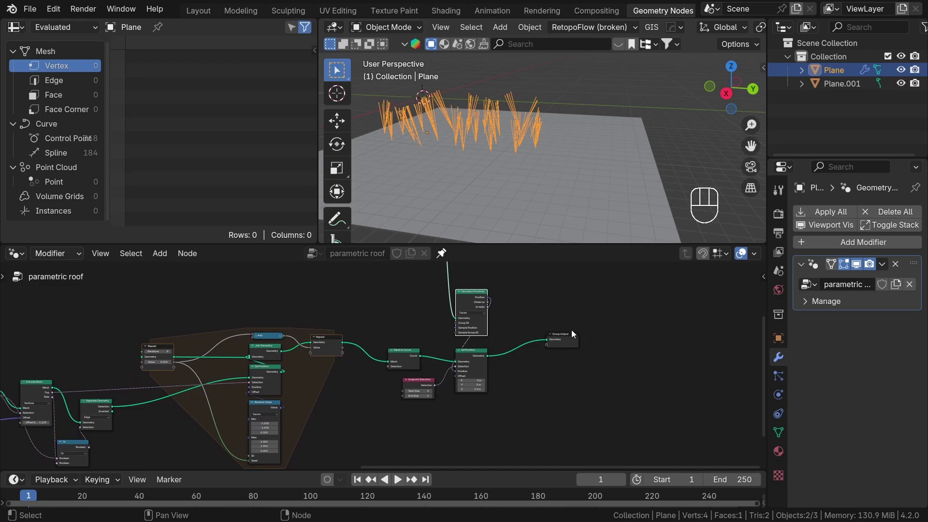
Snap curve endpoints to the closest roof point via Geometry Proximity with a 2.4 m Z offset
{"action": "left_click_drag", "start_coordinate": [570, 346], "coordinate": [661, 370]}
{"action": "left_click", "coordinate": [521, 372]}
{"action": "double_click", "coordinate": [437, 357]}
{"action": "middle_click", "coordinate": [391, 395]}
Add Curve to Mesh and a Pipes group with Fill Caps, resolution 32 and radius 0.08 m
{"action": "left_click_drag", "start_coordinate": [517, 372], "coordinate": [491, 350]}
{"action": "left_click_drag", "start_coordinate": [343, 329], "coordinate": [450, 356]}
{"action": "left_click", "coordinate": [440, 345]}
{"action": "middle_click", "coordinate": [199, 351]}
{"action": "left_click", "coordinate": [253, 310]}
{"action": "key", "text": "shift+d"}
{"action": "left_click", "coordinate": [610, 402]}
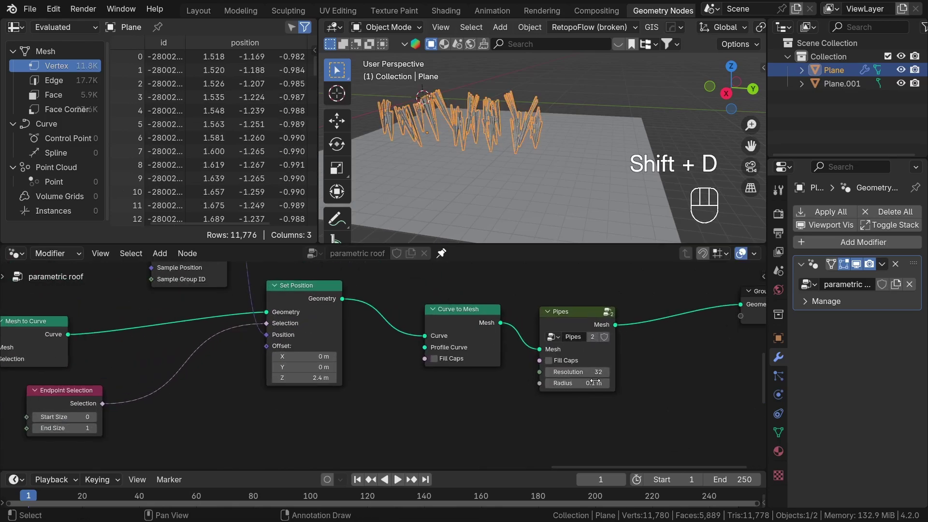
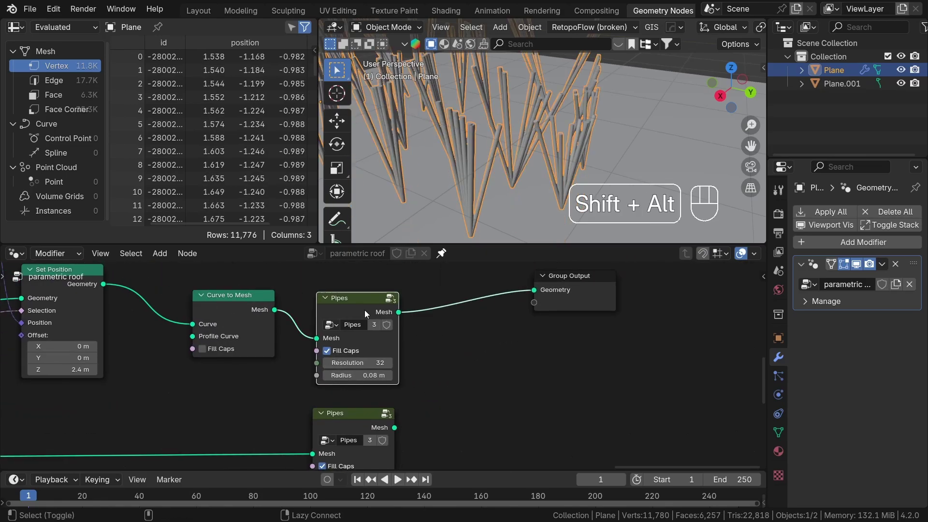
Join both Pipes outputs with Join Geometry into the Group Output
{"action": "left_click", "coordinate": [376, 423]}
{"action": "left_click", "coordinate": [404, 315]}
{"action": "left_click_drag", "start_coordinate": [457, 359], "coordinate": [515, 392]}
{"action": "left_click", "coordinate": [526, 378]}
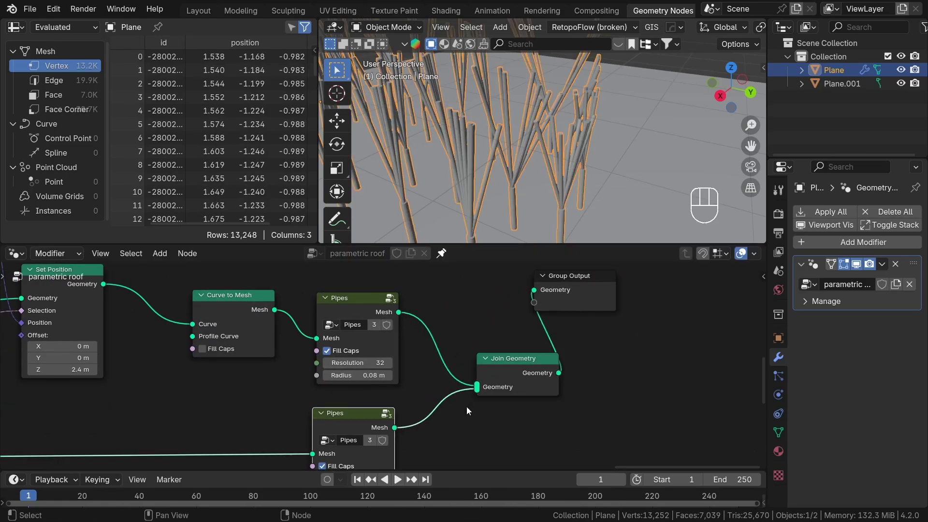